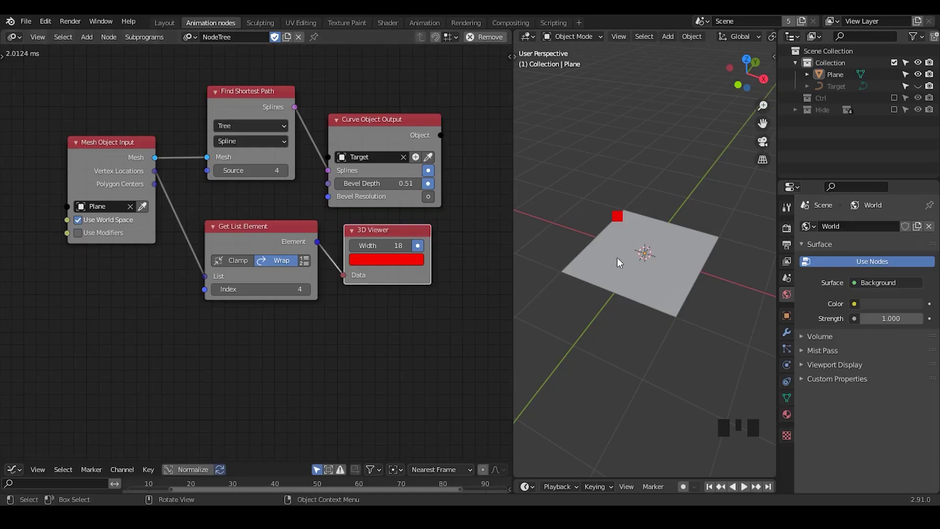
Step: Tidy the node tree layout and set the 3D Viewer point width to 16
{"action": "left_click_drag", "start_coordinate": [195, 213], "coordinate": [259, 170]}
{"action": "left_click", "coordinate": [259, 170]}
{"action": "key", "text": "d"}
{"action": "key", "text": "d"}
{"action": "key", "text": "d"}
{"action": "left_click_drag", "start_coordinate": [184, 85], "coordinate": [227, 97]}
{"action": "key", "text": "d"}
{"action": "key", "text": "d"}
{"action": "key", "text": "d"}
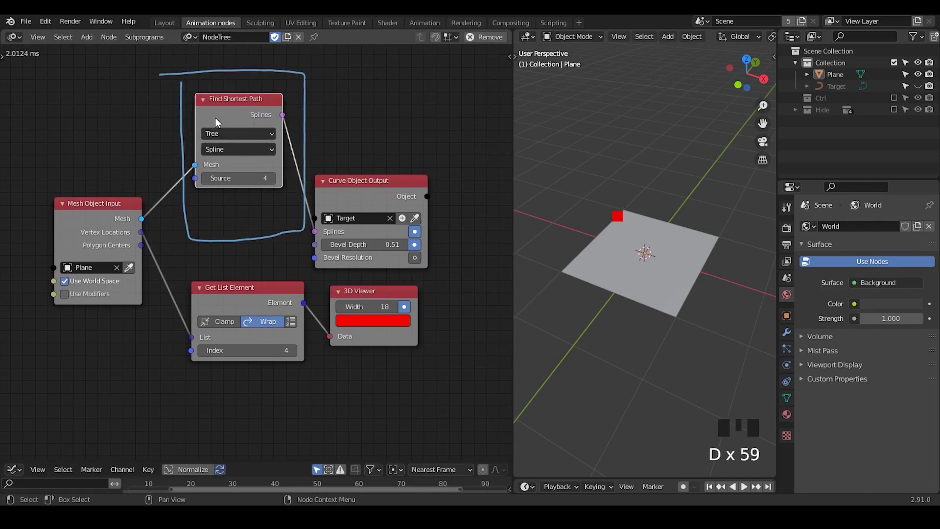
{"action": "key", "text": "d"}
Step: Select the Plane object and switch it into mesh Edit Mode
{"action": "left_click", "coordinate": [656, 235]}
{"action": "key", "text": "Tab"}
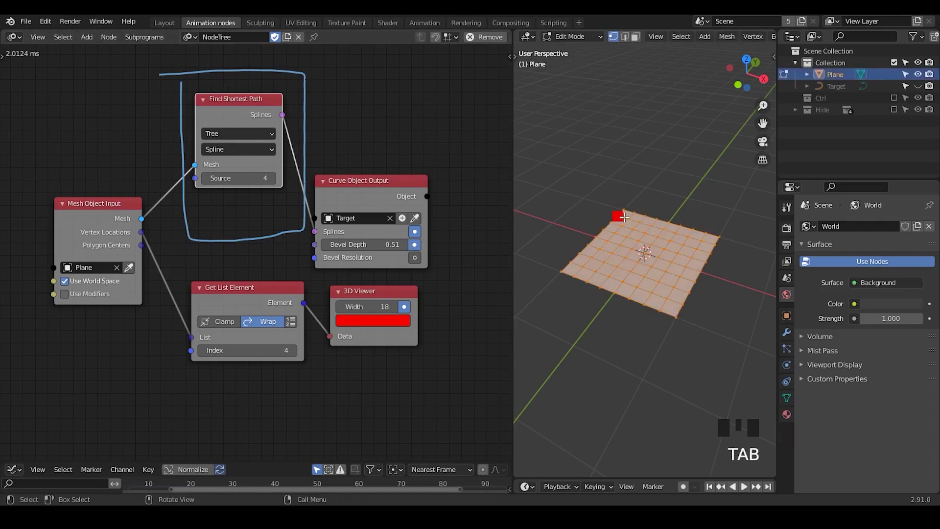
{"action": "key", "text": "Tab"}
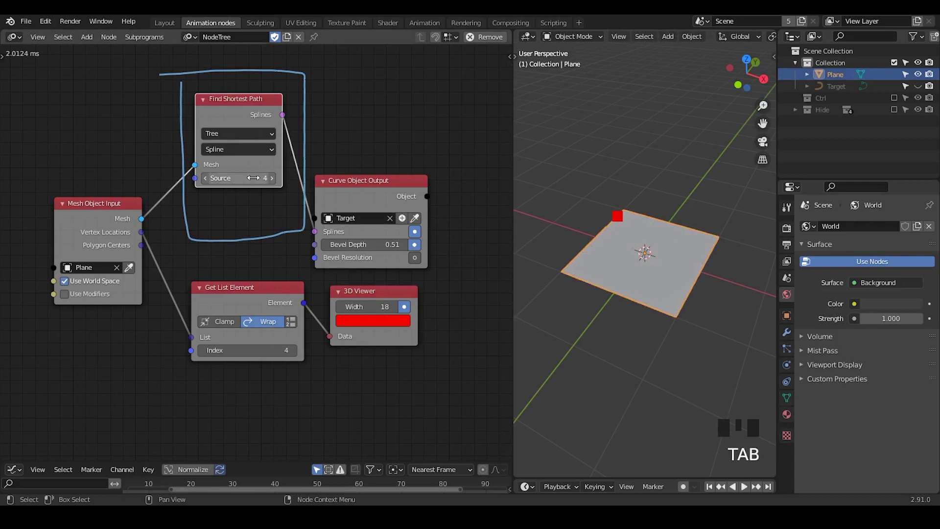
{"action": "key", "text": "Tab"}
{"action": "key", "text": "Tab"}
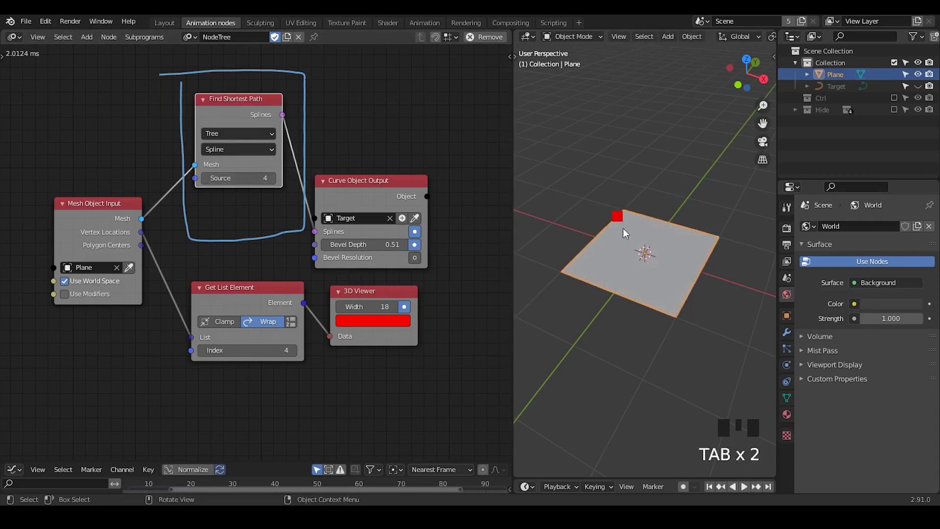
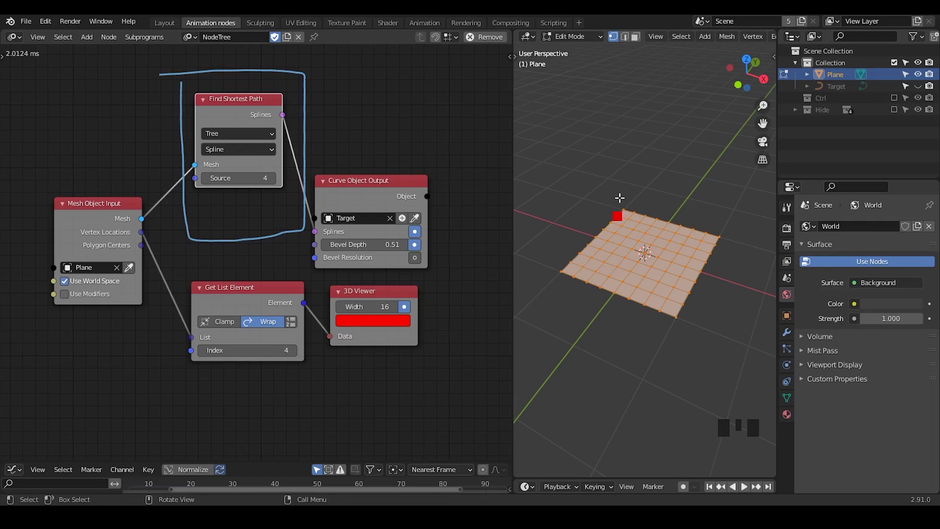
Step: Set the Find Shortest Path Source index to 18
{"action": "key", "text": "Tab"}
{"action": "left_click", "coordinate": [918, 81]}
{"action": "left_click", "coordinate": [919, 88]}
{"action": "left_click", "coordinate": [848, 94]}
{"action": "left_click_drag", "start_coordinate": [646, 225], "coordinate": [278, 181]}
{"action": "left_click_drag", "start_coordinate": [278, 181], "coordinate": [925, 87]}
{"action": "left_click", "coordinate": [926, 86]}
{"action": "key", "text": "Tab"}
{"action": "left_click", "coordinate": [663, 236]}
{"action": "key", "text": "Tab"}
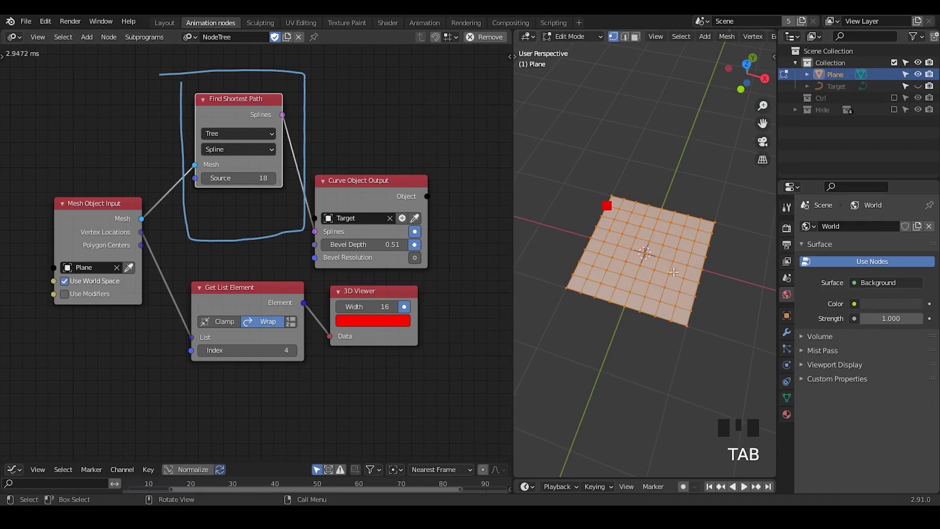
Step: Delete a centre face of the Plane grid, hide the Plane and raise Source to 19
{"action": "left_click_drag", "start_coordinate": [666, 284], "coordinate": [709, 244]}
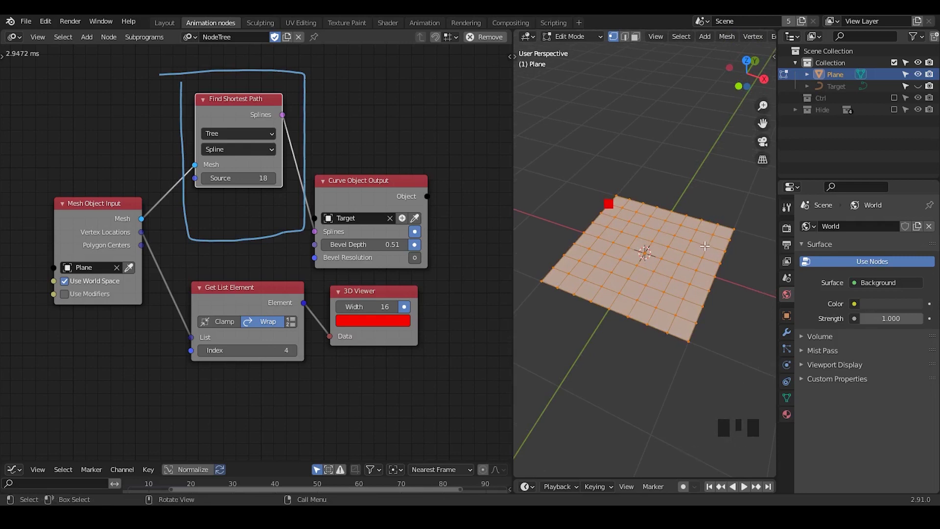
{"action": "key", "text": "2"}
{"action": "left_click", "coordinate": [627, 250]}
{"action": "key", "text": "x"}
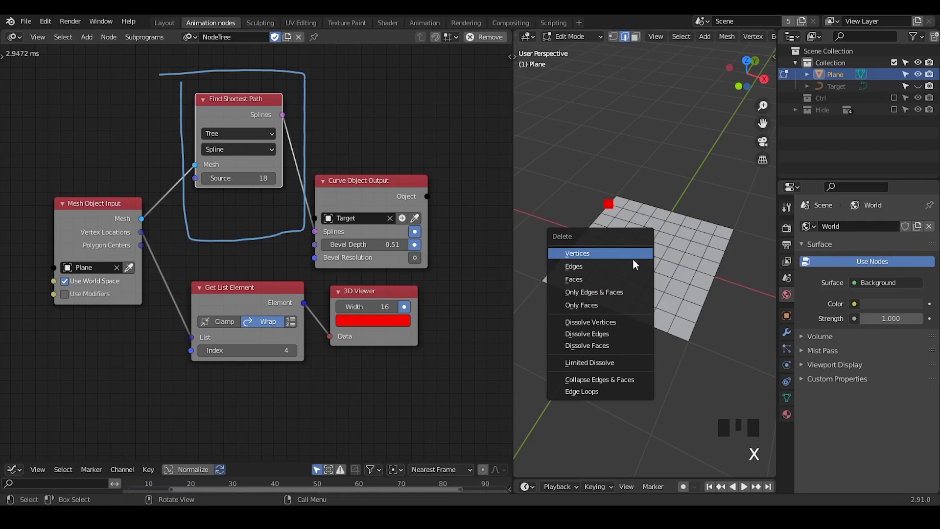
{"action": "key", "text": "Tab"}
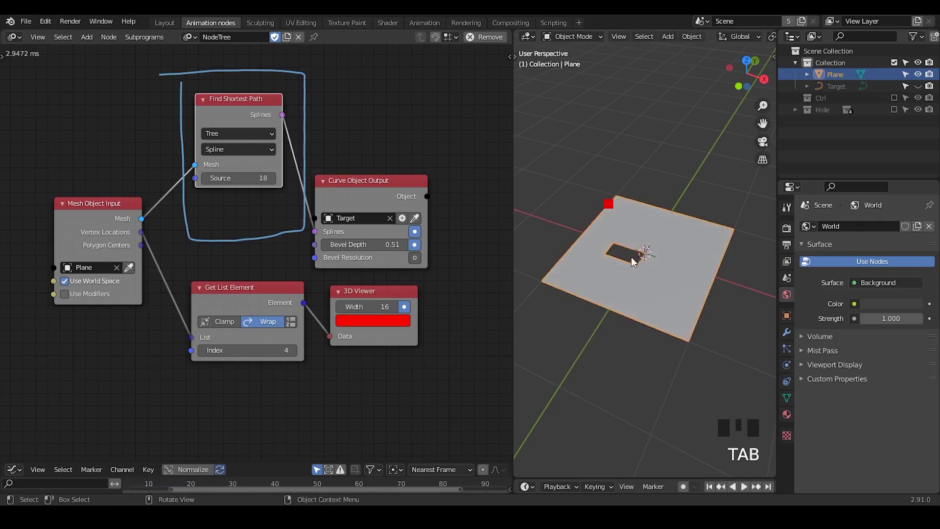
{"action": "left_click", "coordinate": [925, 93]}
{"action": "left_click", "coordinate": [922, 79]}
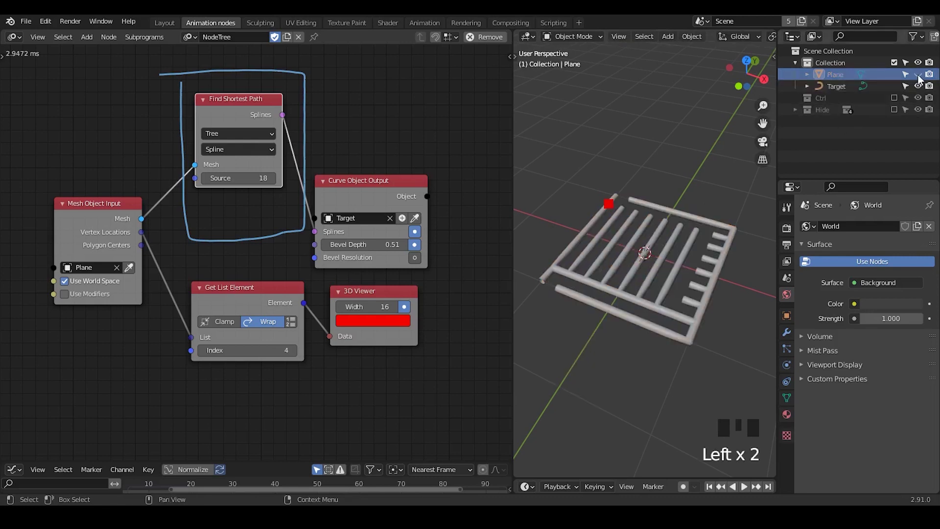
Step: Clear the old nodes and scene objects and add a Trapezoid Grid Invoke Subprogram node
{"action": "left_click_drag", "start_coordinate": [276, 180], "coordinate": [596, 261]}
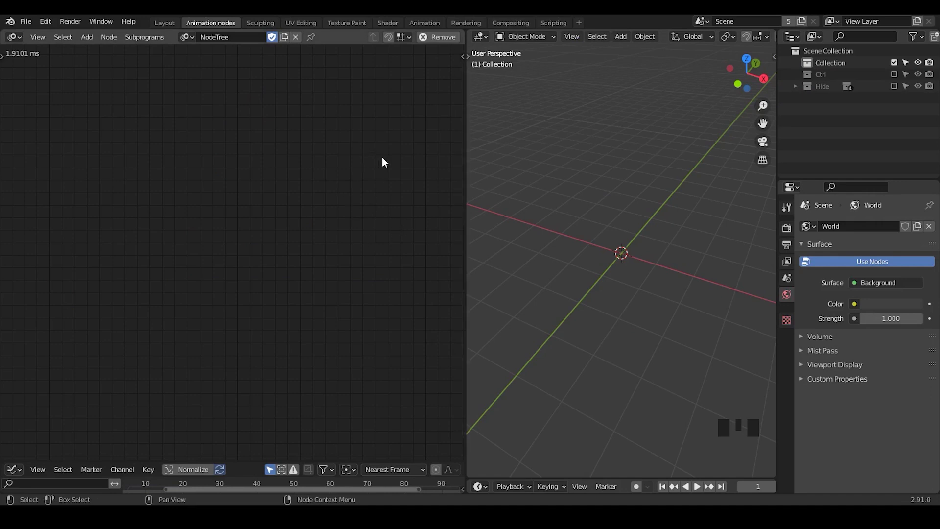
{"action": "key", "text": "shift+a"}
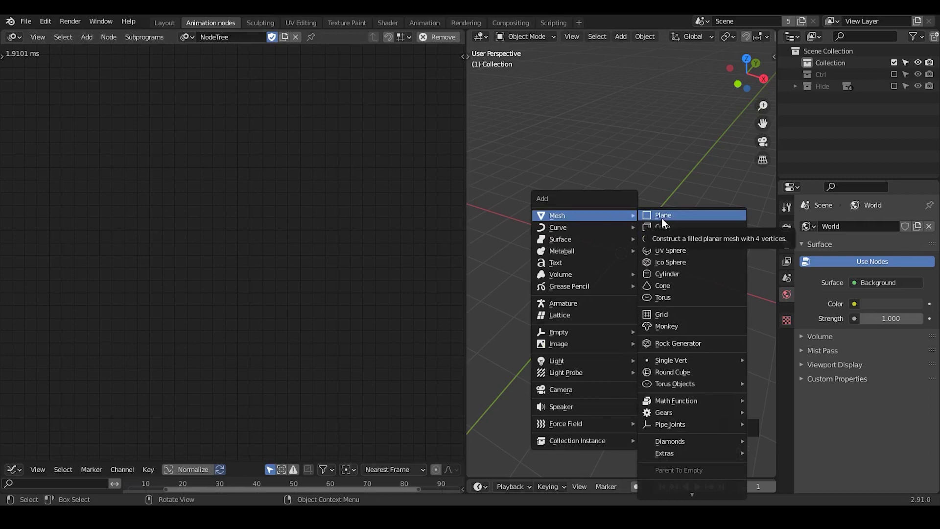
{"action": "left_click", "coordinate": [245, 186]}
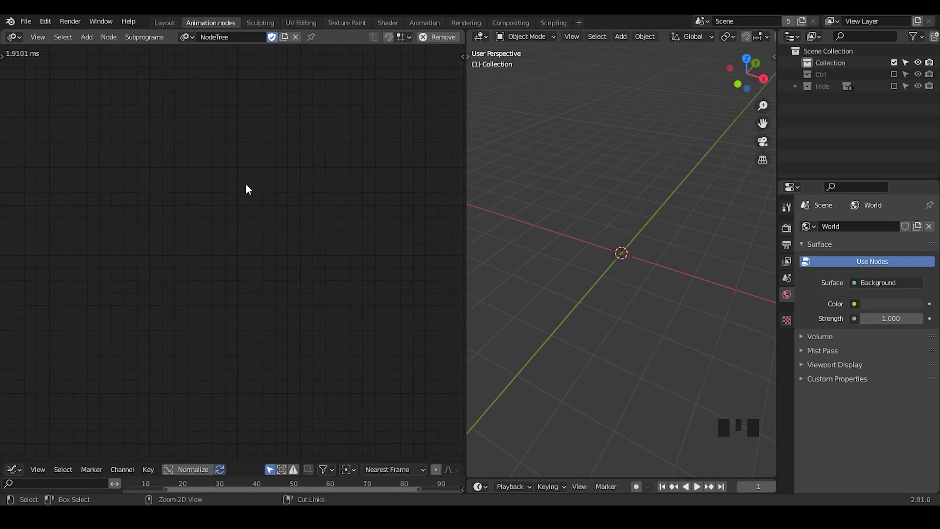
{"action": "key", "text": "ctrl+a"}
{"action": "key", "text": "BackSpace"}
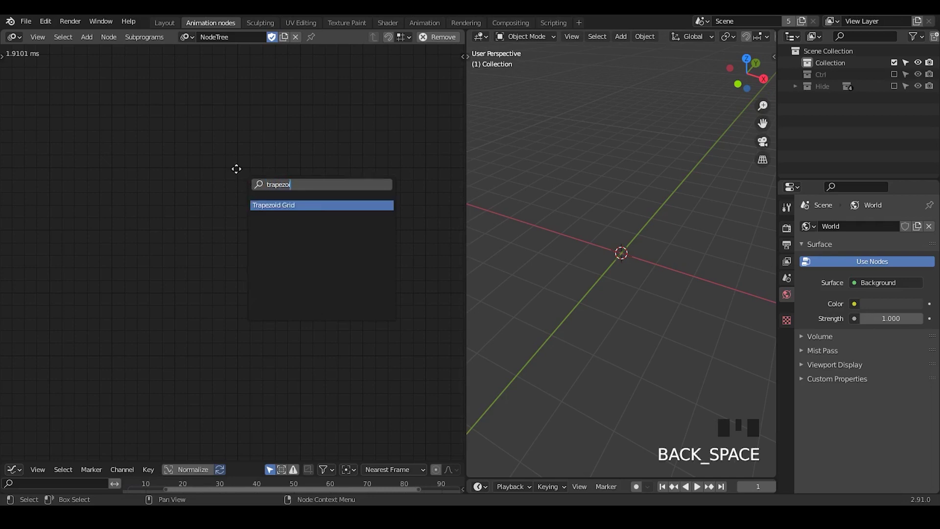
{"action": "key", "text": "ctrl+a"}
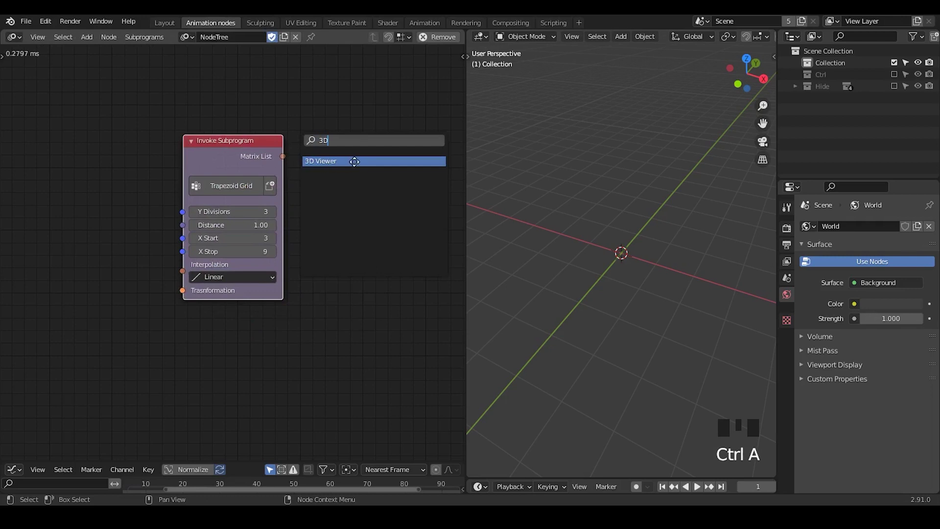
Step: Feed the grid's Matrix List into a 3D Viewer with 12 Y divisions, X Start 1 and Exponential interpolation
{"action": "left_click_drag", "start_coordinate": [288, 163], "coordinate": [301, 167]}
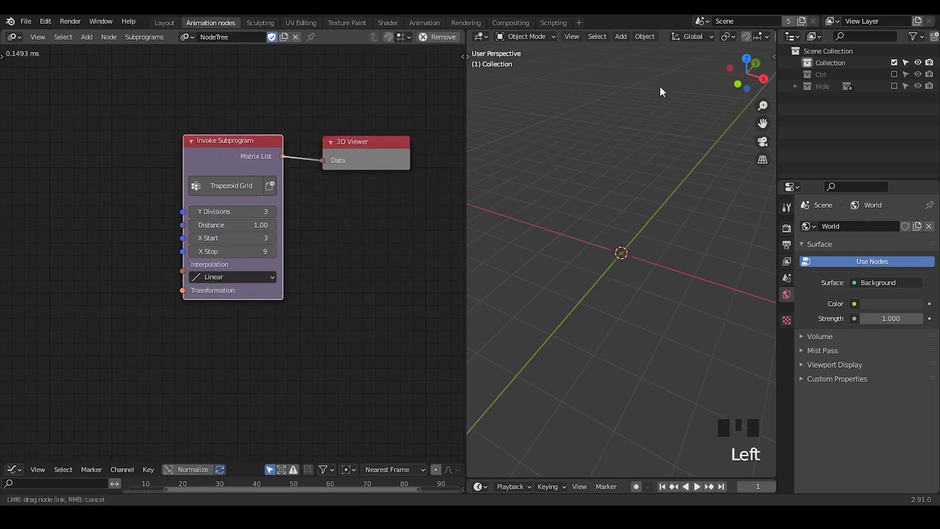
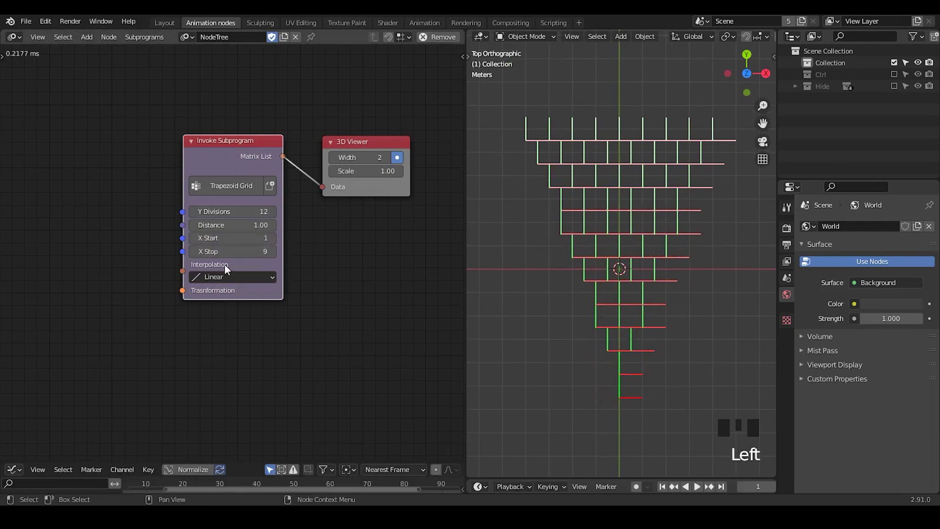
{"action": "left_click_drag", "start_coordinate": [244, 277], "coordinate": [535, 143]}
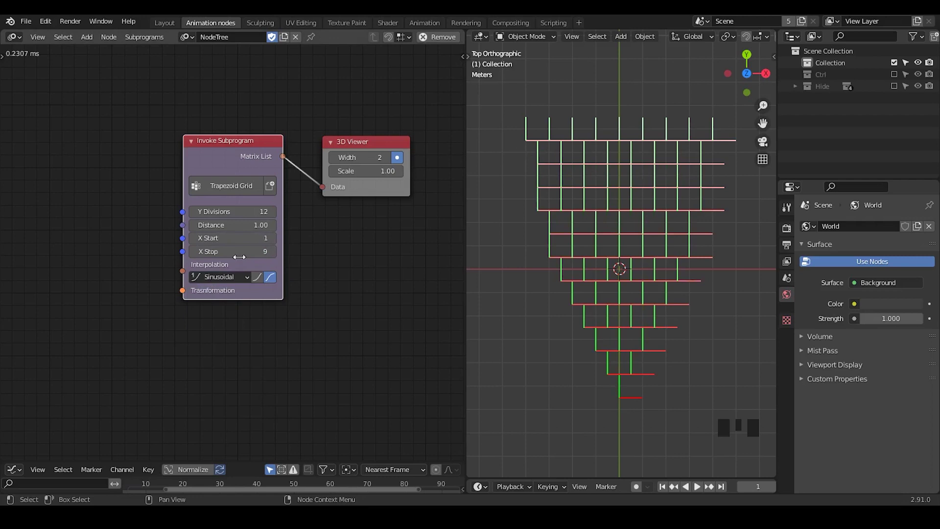
{"action": "left_click_drag", "start_coordinate": [243, 284], "coordinate": [263, 276]}
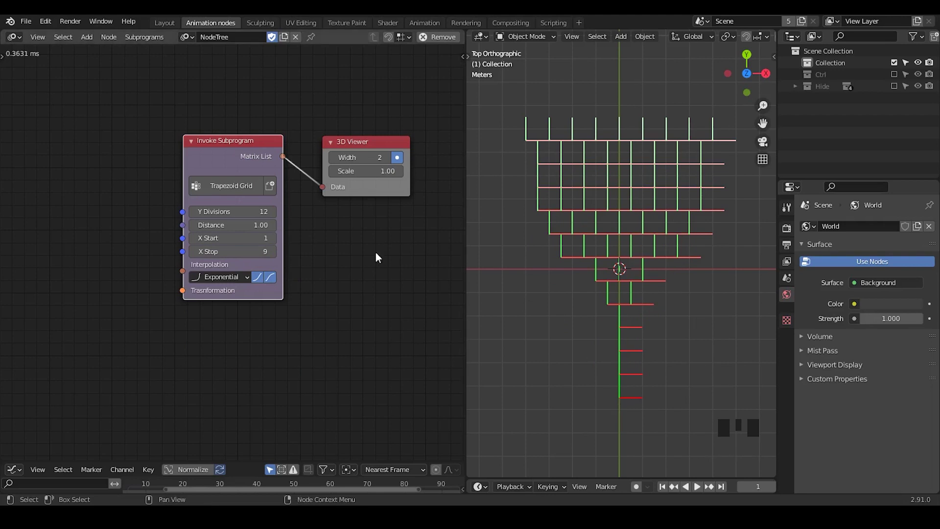
{"action": "left_click_drag", "start_coordinate": [355, 279], "coordinate": [294, 138]}
{"action": "left_click", "coordinate": [294, 138]}
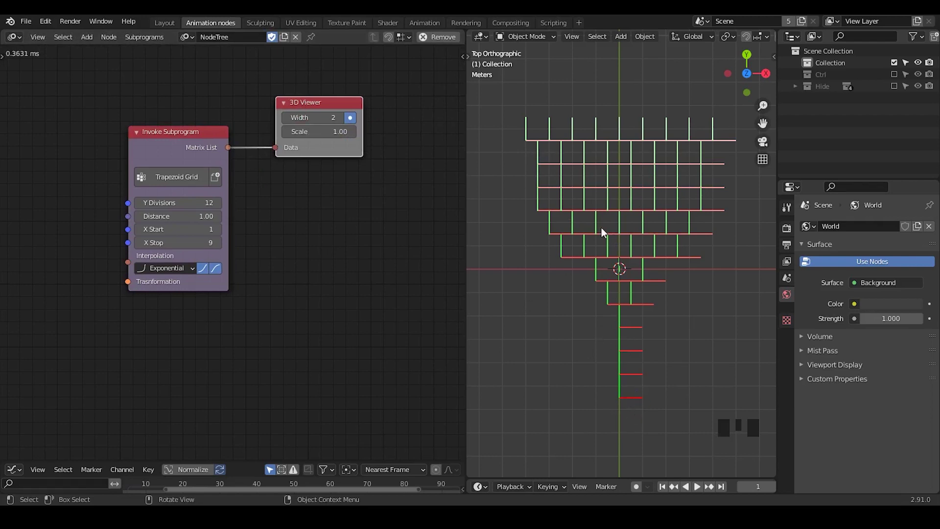
{"action": "left_click_drag", "start_coordinate": [353, 233], "coordinate": [320, 196]}
Step: Add a Find Close Points node and a Tree from Vectors subprogram
{"action": "key", "text": "ctrl+a"}
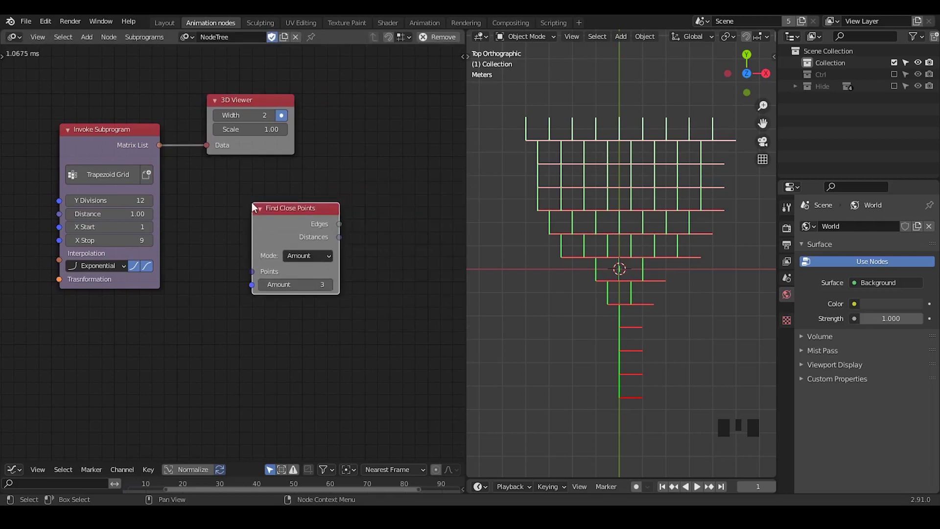
{"action": "left_click_drag", "start_coordinate": [299, 223], "coordinate": [309, 230]}
{"action": "key", "text": "ctrl+a"}
{"action": "key", "text": "e"}
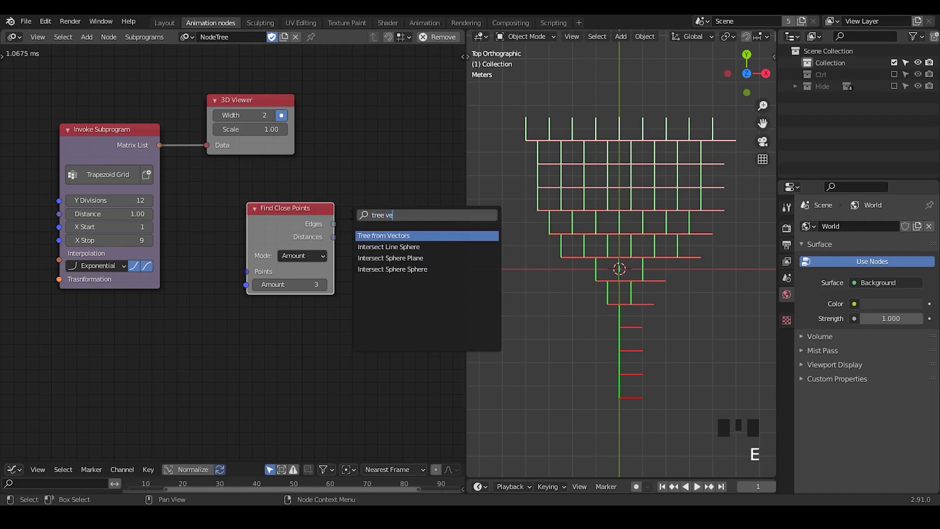
{"action": "left_click_drag", "start_coordinate": [346, 156], "coordinate": [117, 139]}
{"action": "left_click", "coordinate": [118, 138]}
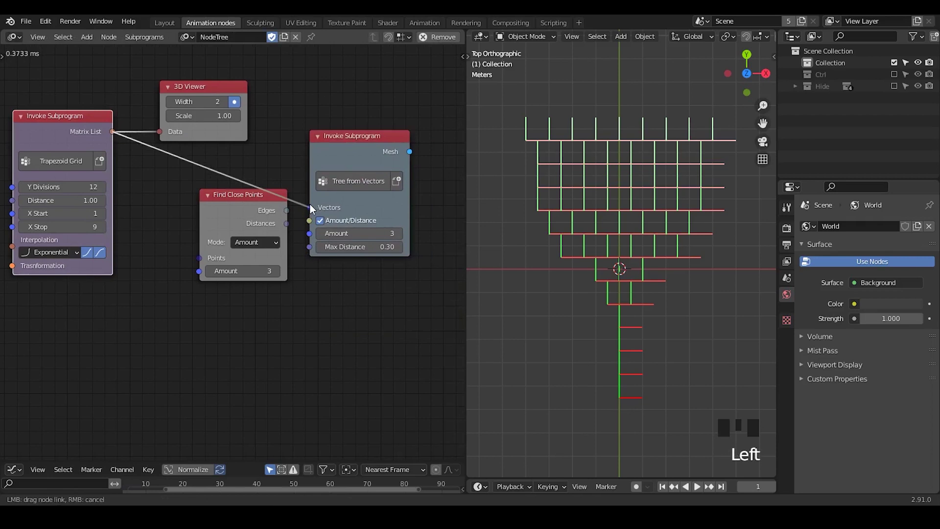
Step: Insert Decompose Matrix between the grid and the tree and move Find Close Points below
{"action": "left_click", "coordinate": [236, 255]}
{"action": "left_click", "coordinate": [206, 151]}
{"action": "left_click", "coordinate": [170, 181]}
{"action": "left_click_drag", "start_coordinate": [192, 182], "coordinate": [326, 147]}
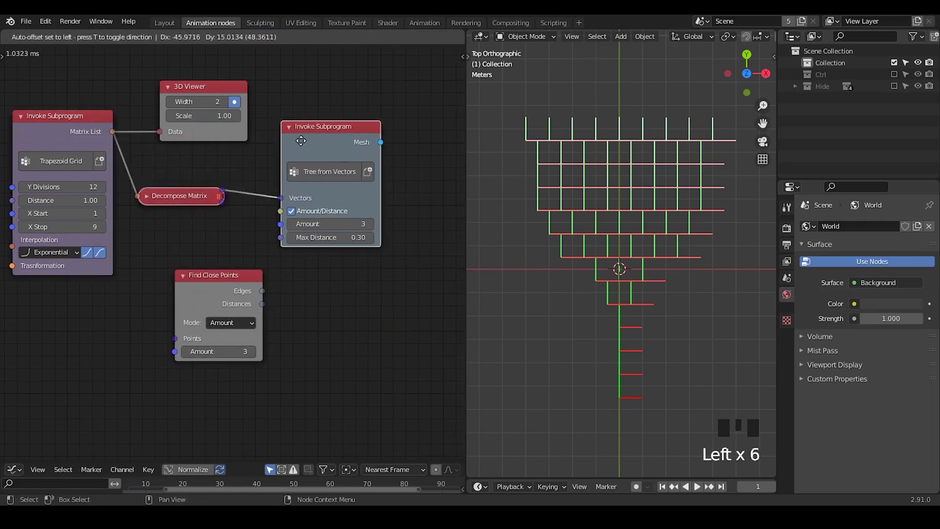
{"action": "left_click_drag", "start_coordinate": [374, 146], "coordinate": [412, 196]}
{"action": "left_click_drag", "start_coordinate": [412, 197], "coordinate": [365, 171]}
Step: Add Find Shortest Path in Tree, Spline mode fed by the tree mesh, then search for Curve Object Output
{"action": "key", "text": "ctrl+a"}
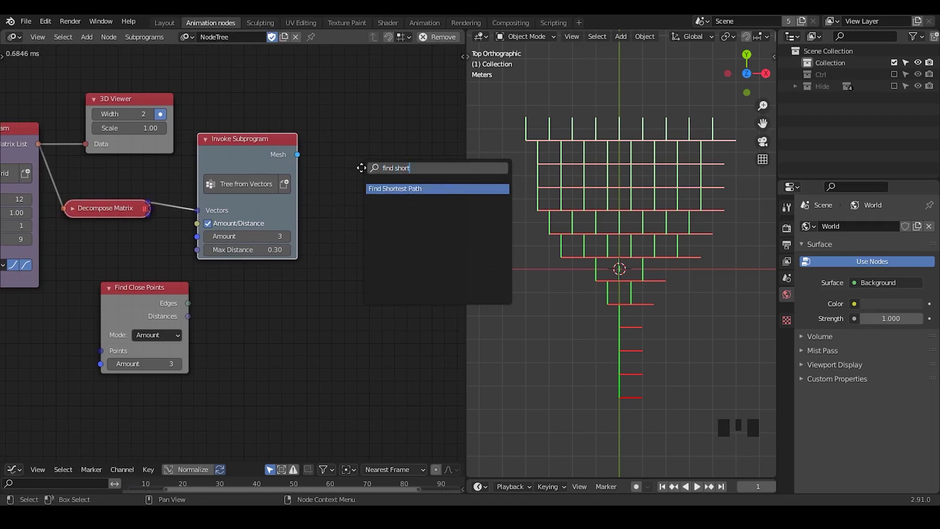
{"action": "left_click", "coordinate": [306, 167]}
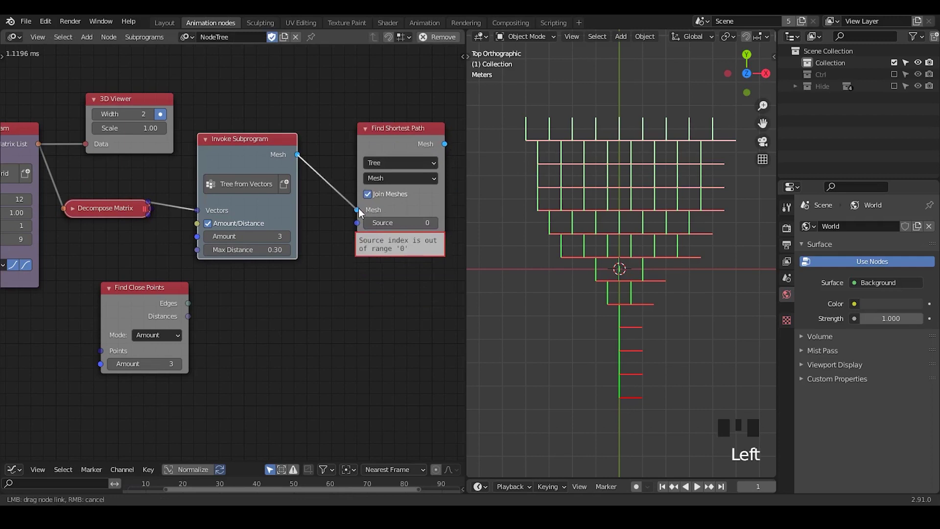
{"action": "left_click", "coordinate": [373, 136]}
{"action": "middle_click", "coordinate": [367, 139]}
{"action": "left_click_drag", "start_coordinate": [332, 136], "coordinate": [630, 408]}
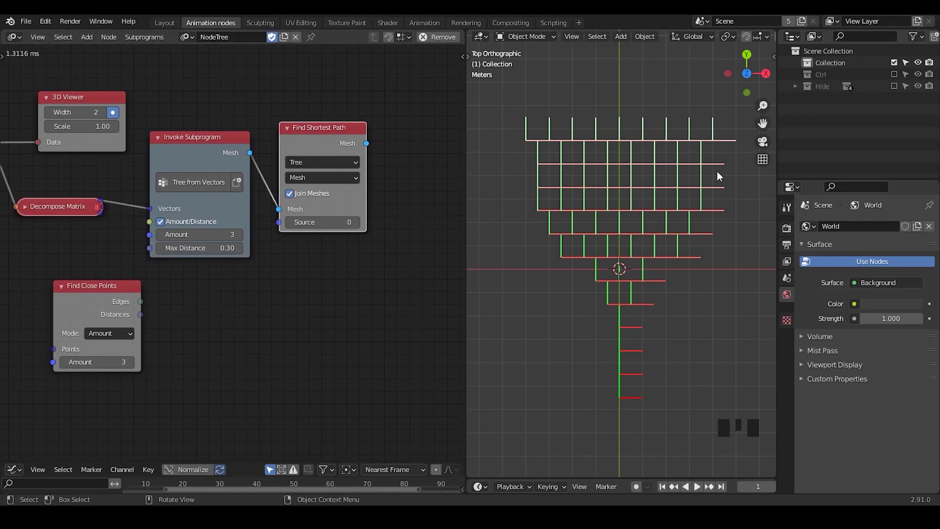
{"action": "left_click_drag", "start_coordinate": [406, 240], "coordinate": [276, 171]}
{"action": "left_click_drag", "start_coordinate": [276, 171], "coordinate": [318, 176]}
{"action": "middle_click", "coordinate": [318, 176]}
{"action": "key", "text": "ctrl+a"}
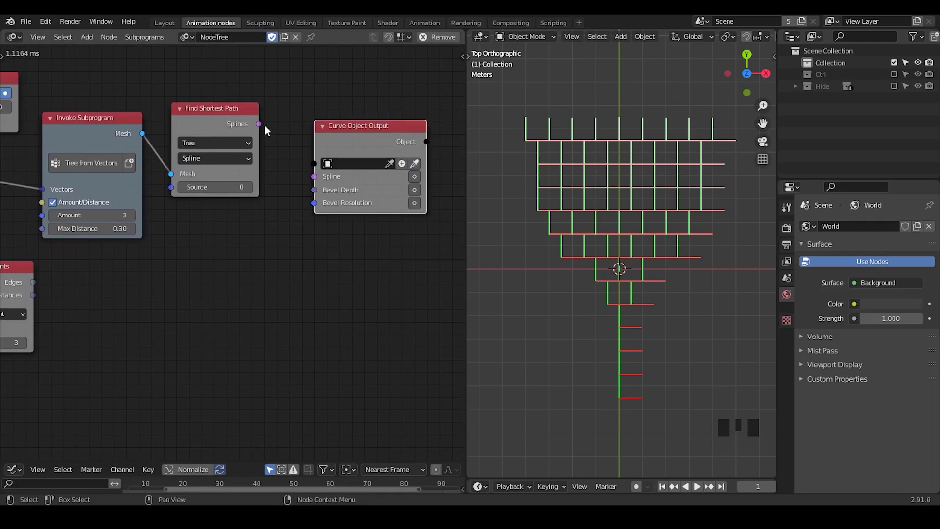
Step: Route the shortest-path splines into a new Target curve object with bevel depth for thick tubes
{"action": "left_click_drag", "start_coordinate": [265, 131], "coordinate": [295, 152]}
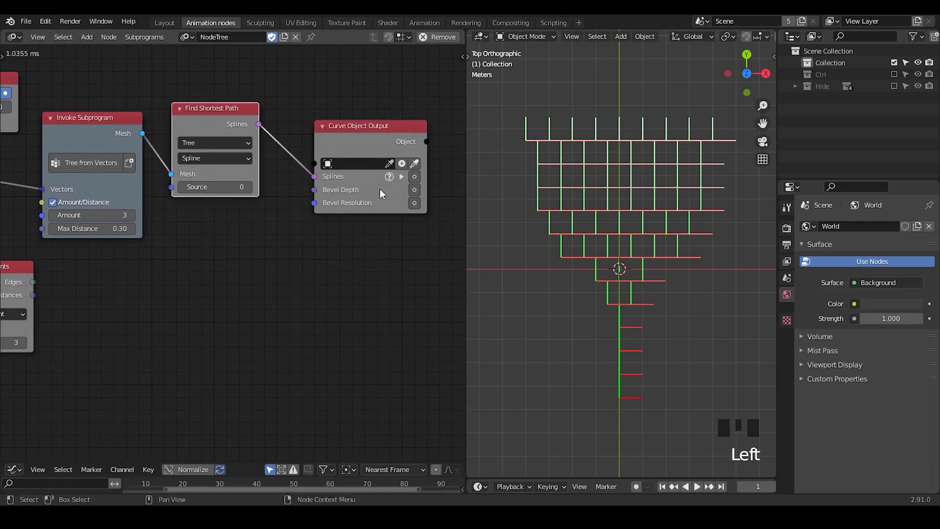
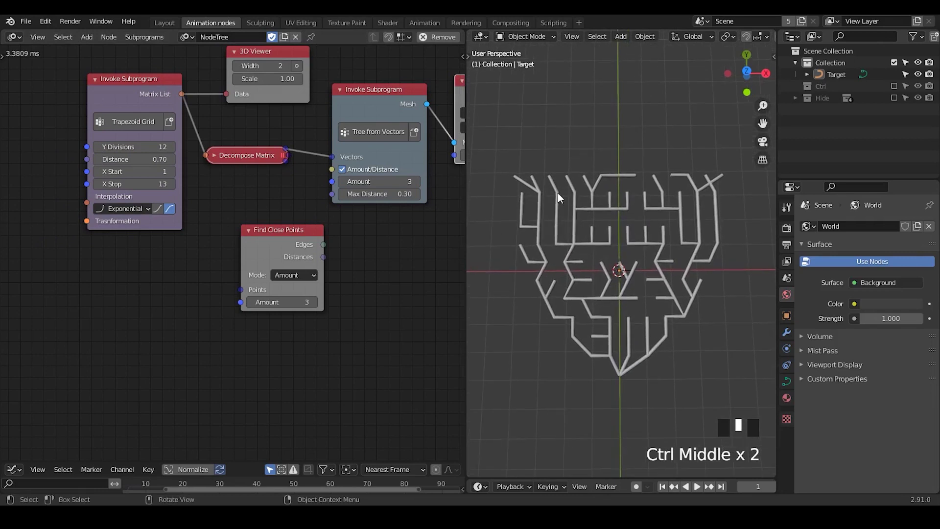
{"action": "key", "text": "d"}
{"action": "key", "text": "d"}
{"action": "key", "text": "d"}
{"action": "left_click", "coordinate": [519, 183]}
{"action": "key", "text": "d"}
{"action": "key", "text": "d"}
{"action": "key", "text": "d"}
{"action": "left_click", "coordinate": [538, 182]}
{"action": "key", "text": "d"}
{"action": "key", "text": "d"}
{"action": "key", "text": "d"}
{"action": "left_click", "coordinate": [529, 198]}
{"action": "key", "text": "d"}
{"action": "left_click", "coordinate": [545, 198]}
{"action": "key", "text": "d"}
{"action": "key", "text": "d"}
{"action": "key", "text": "d"}
{"action": "left_click", "coordinate": [524, 223]}
{"action": "key", "text": "d"}
{"action": "key", "text": "d"}
{"action": "key", "text": "d"}
{"action": "left_click", "coordinate": [541, 230]}
{"action": "key", "text": "d"}
Step: Preview the grid matrices over the tubes, move the tree-building nodes aside and hide the preview
{"action": "left_click", "coordinate": [297, 71]}
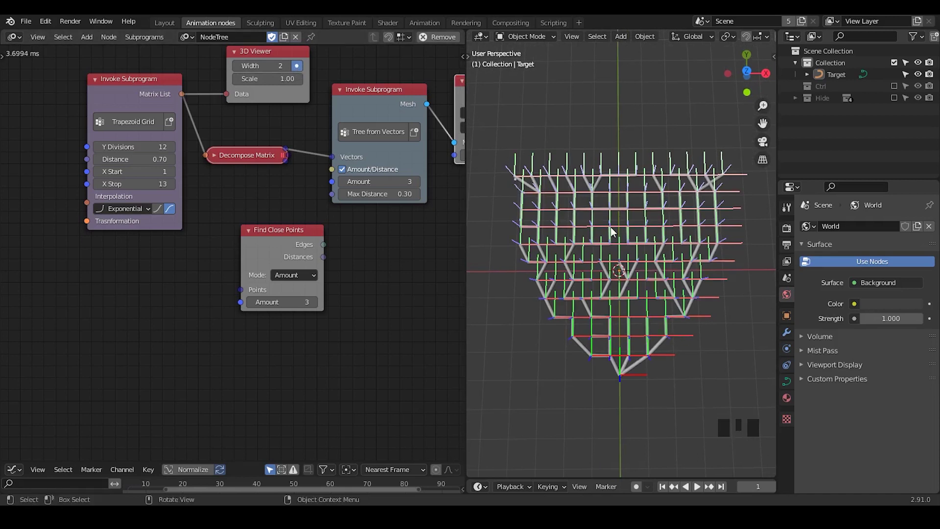
{"action": "left_click_drag", "start_coordinate": [273, 190], "coordinate": [383, 64]}
{"action": "left_click", "coordinate": [383, 64]}
{"action": "key", "text": "g"}
{"action": "left_click_drag", "start_coordinate": [121, 234], "coordinate": [188, 231]}
{"action": "left_click", "coordinate": [187, 231]}
{"action": "left_click", "coordinate": [165, 259]}
{"action": "key", "text": "x"}
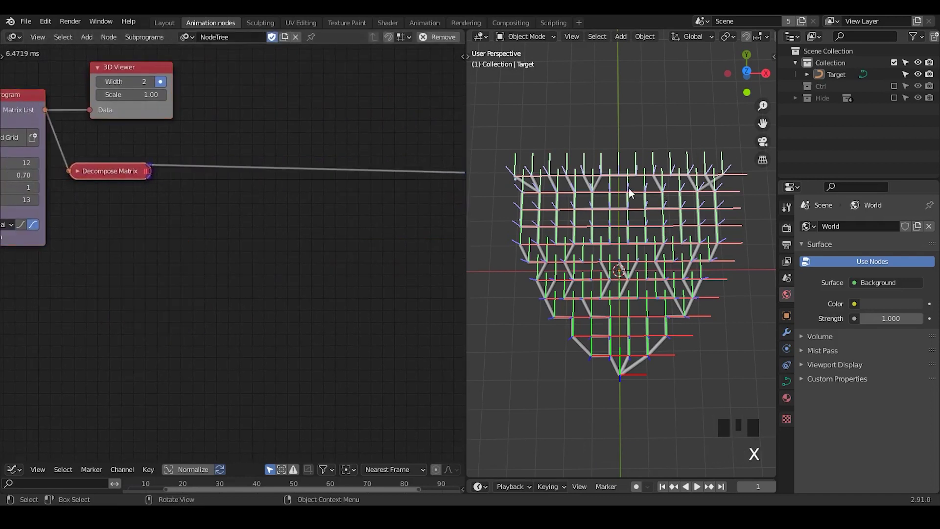
Step: Insert a Mask Vectors subprogram after Decompose Matrix with Falloff around 0.24
{"action": "left_click", "coordinate": [146, 71]}
{"action": "left_click", "coordinate": [168, 84]}
{"action": "key", "text": "ctrl+a"}
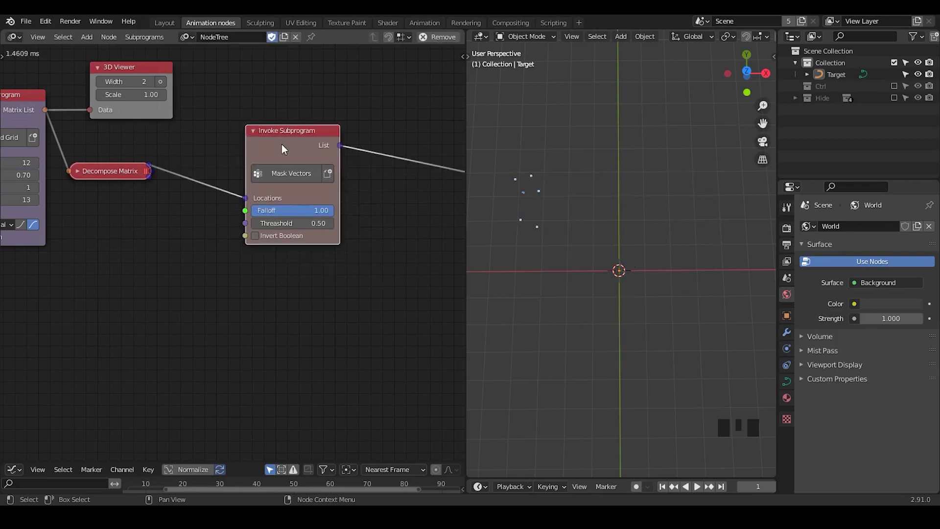
{"action": "left_click_drag", "start_coordinate": [283, 148], "coordinate": [555, 176]}
{"action": "key", "text": "d"}
{"action": "key", "text": "d"}
{"action": "key", "text": "d"}
{"action": "key", "text": "d"}
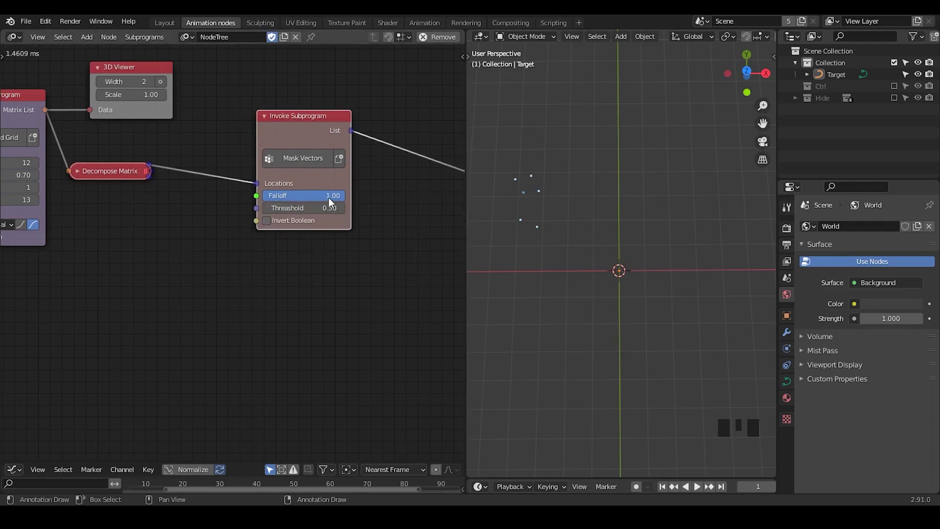
{"action": "left_click_drag", "start_coordinate": [335, 198], "coordinate": [372, 159]}
{"action": "left_click_drag", "start_coordinate": [338, 199], "coordinate": [291, 229]}
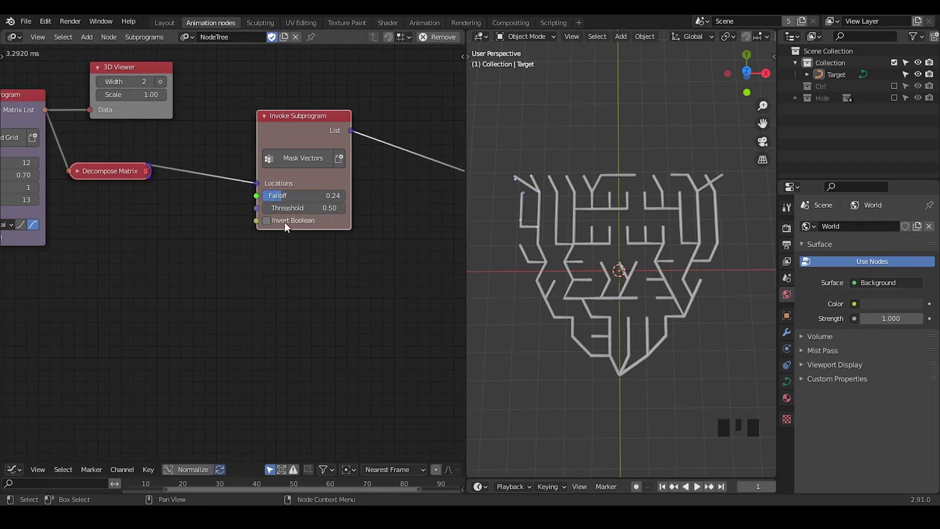
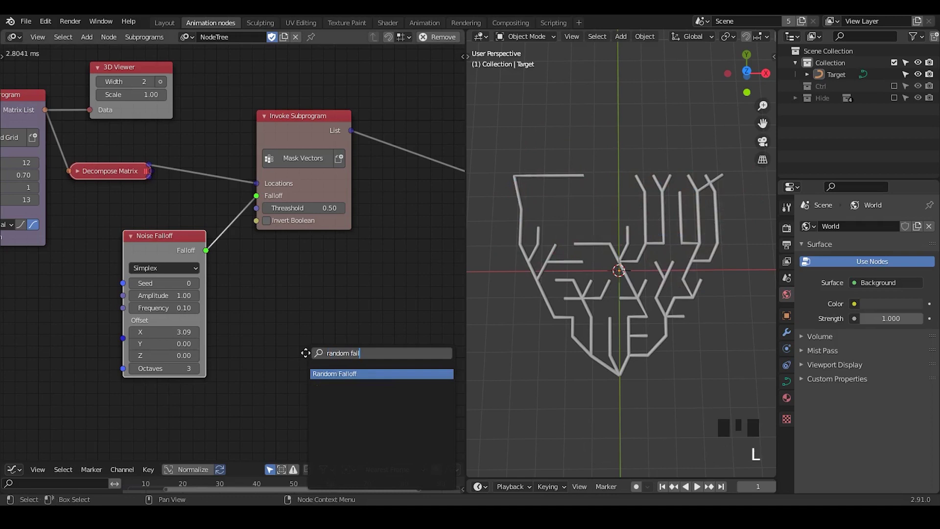
Step: Drive the mask Falloff with a Simplex Noise Falloff at frequency 0.50 instead of a random falloff
{"action": "left_click", "coordinate": [304, 310]}
{"action": "key", "text": "x"}
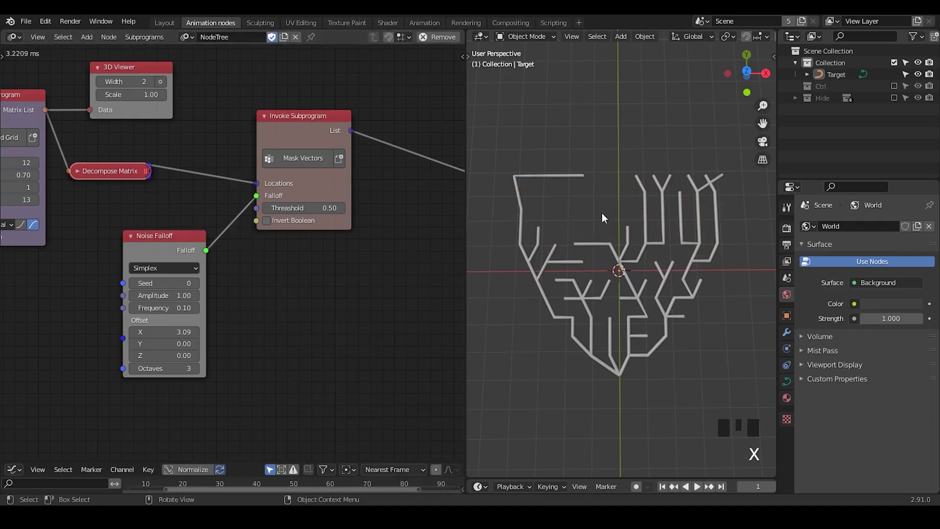
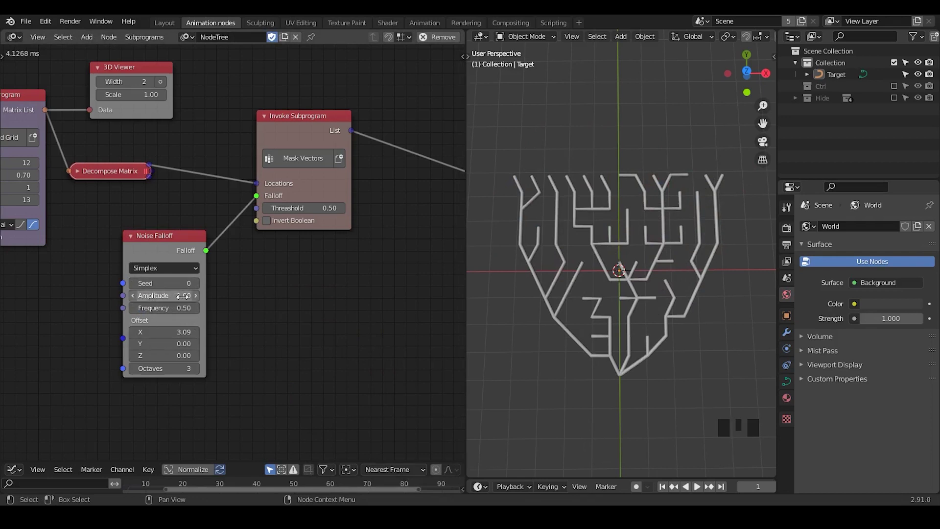
{"action": "left_click_drag", "start_coordinate": [219, 306], "coordinate": [243, 220]}
{"action": "left_click", "coordinate": [243, 221]}
{"action": "left_click", "coordinate": [342, 121]}
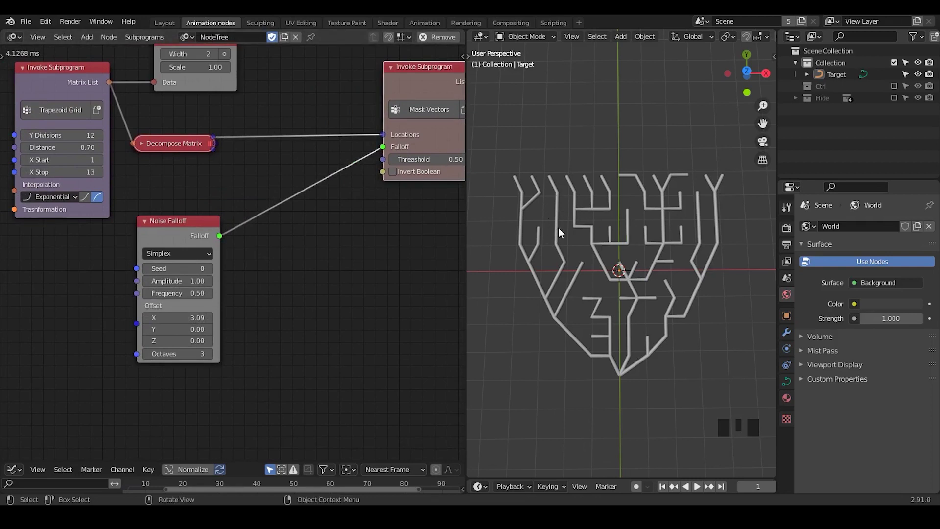
{"action": "key", "text": "d"}
{"action": "key", "text": "d"}
{"action": "key", "text": "d"}
{"action": "key", "text": "d"}
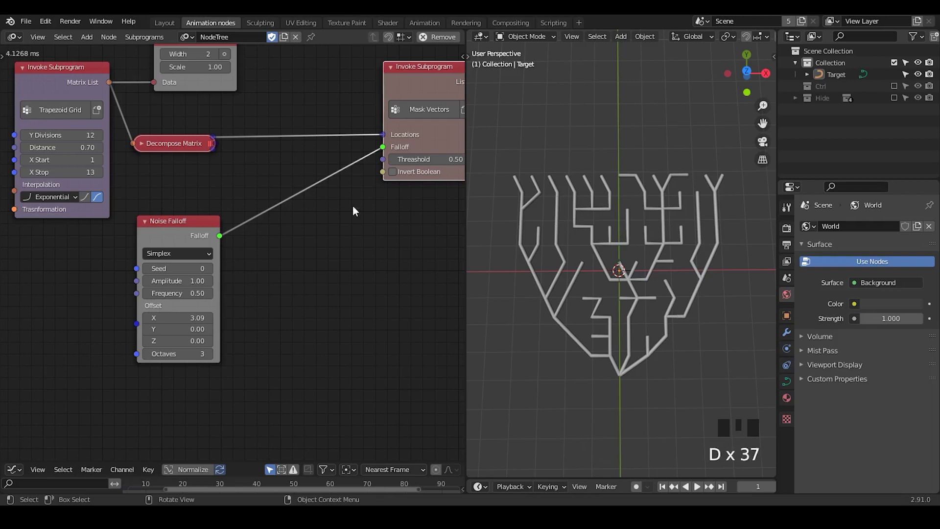
Step: Sketch explanatory annotation lines beside the masking nodes
{"action": "left_click_drag", "start_coordinate": [332, 237], "coordinate": [292, 251]}
{"action": "key", "text": "d"}
{"action": "left_click", "coordinate": [272, 252]}
{"action": "key", "text": "d"}
{"action": "left_click", "coordinate": [308, 232]}
{"action": "key", "text": "d"}
{"action": "key", "text": "d"}
{"action": "key", "text": "d"}
{"action": "left_click", "coordinate": [270, 352]}
{"action": "key", "text": "d"}
{"action": "double_click", "coordinate": [317, 320]}
{"action": "key", "text": "d"}
{"action": "key", "text": "d"}
{"action": "key", "text": "d"}
{"action": "key", "text": "d"}
{"action": "key", "text": "d"}
{"action": "key", "text": "d"}
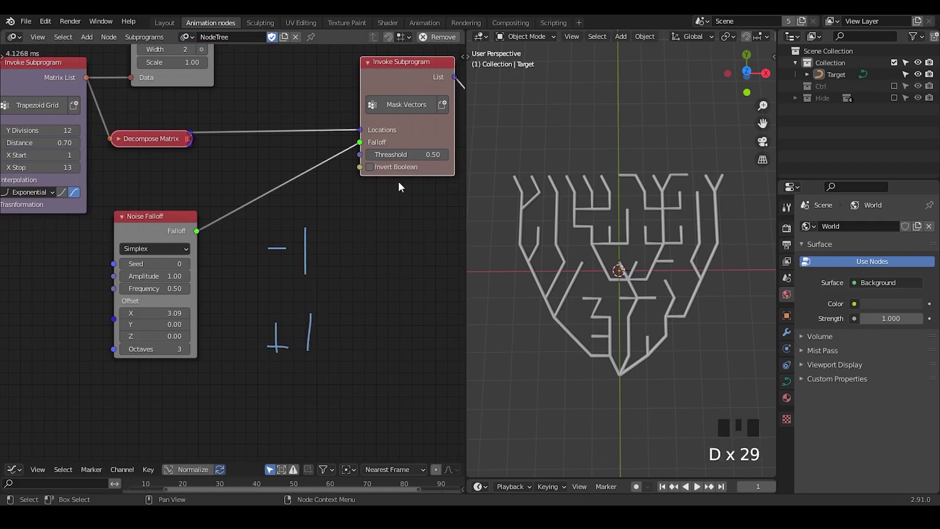
{"action": "key", "text": "d"}
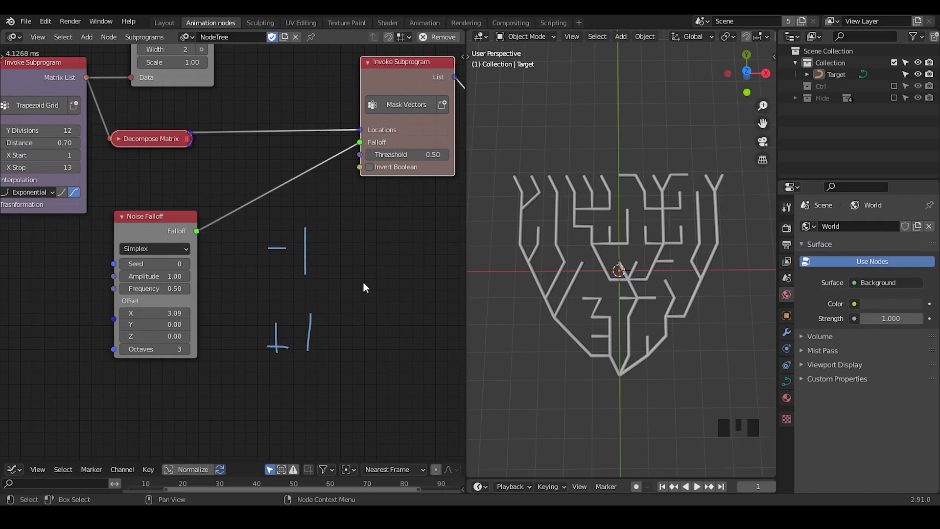
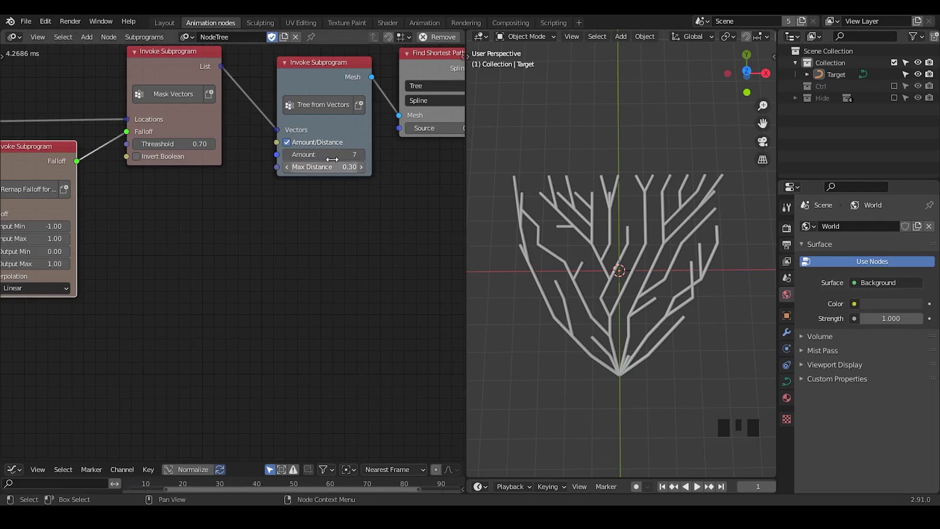
Step: Set Tree from Vectors Amount to 7 and flip the grid interpolation so the curves fan out
{"action": "left_click_drag", "start_coordinate": [361, 156], "coordinate": [574, 241]}
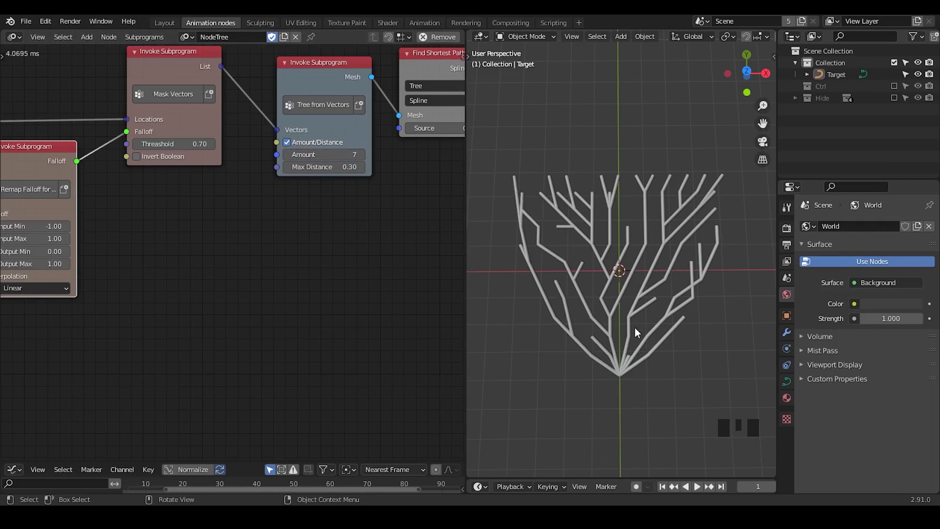
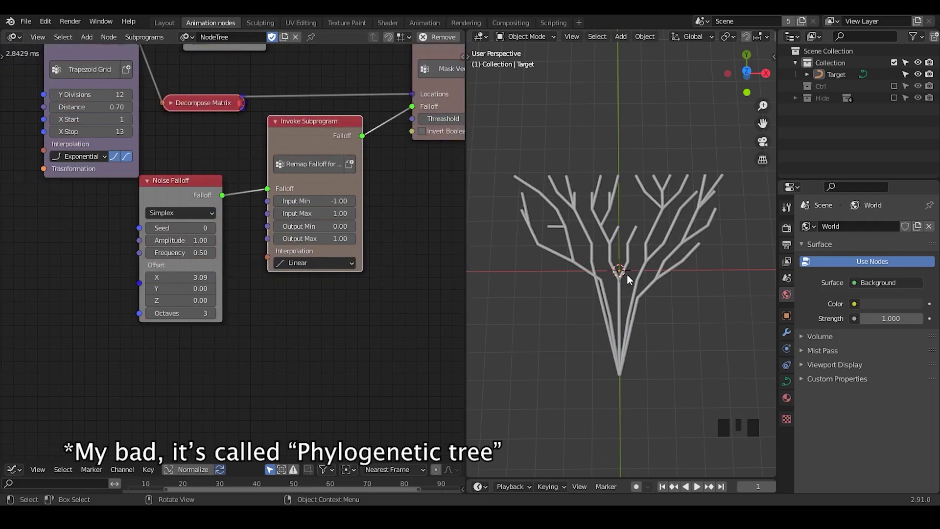
{"action": "left_click", "coordinate": [111, 161]}
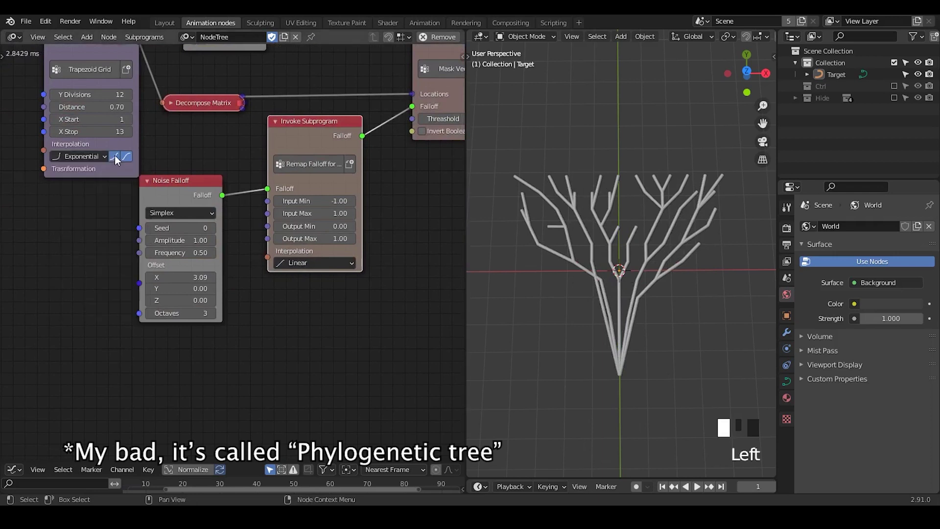
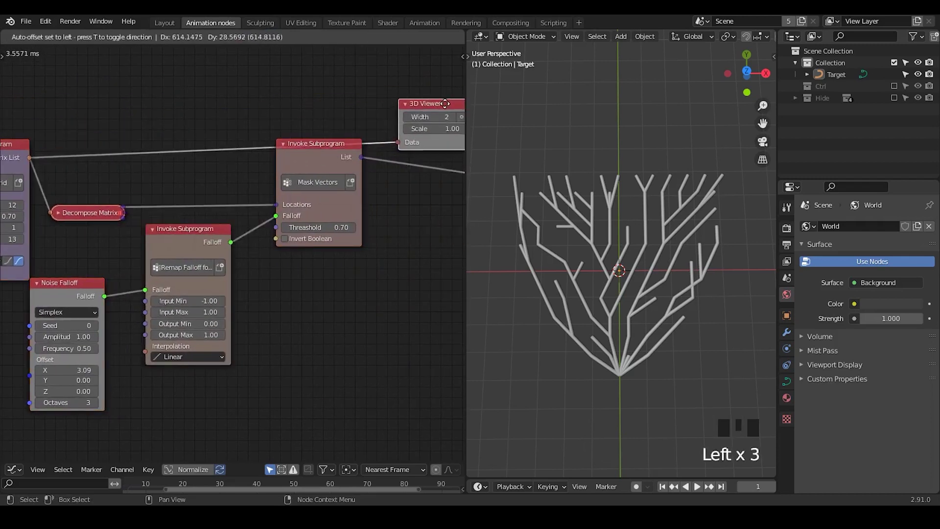
Step: Preview the Mask Vectors list in a 3D Viewer at width 11, then start a node search for the noise
{"action": "left_click_drag", "start_coordinate": [366, 160], "coordinate": [376, 155]}
{"action": "left_click_drag", "start_coordinate": [438, 214], "coordinate": [318, 101]}
{"action": "left_click", "coordinate": [318, 101]}
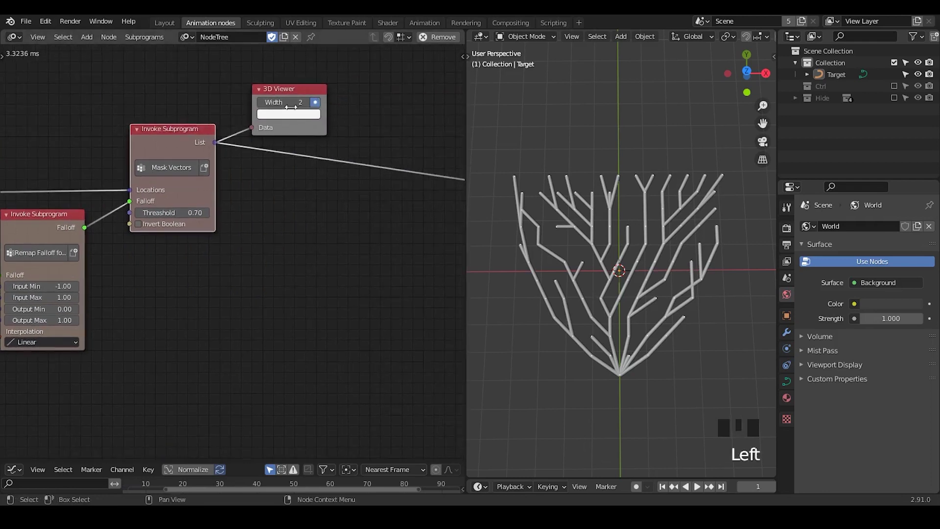
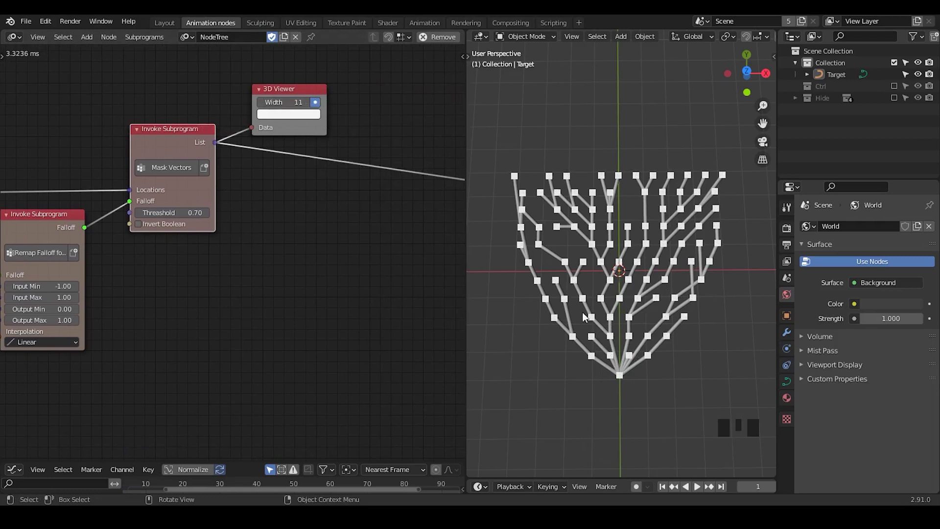
{"action": "left_click_drag", "start_coordinate": [338, 316], "coordinate": [307, 220]}
{"action": "left_click", "coordinate": [306, 220]}
{"action": "key", "text": "ctrl+a"}
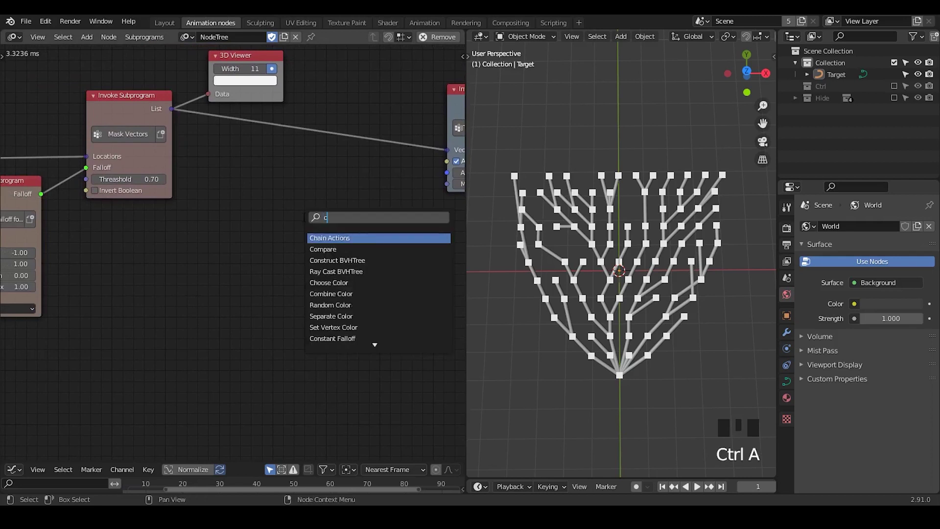
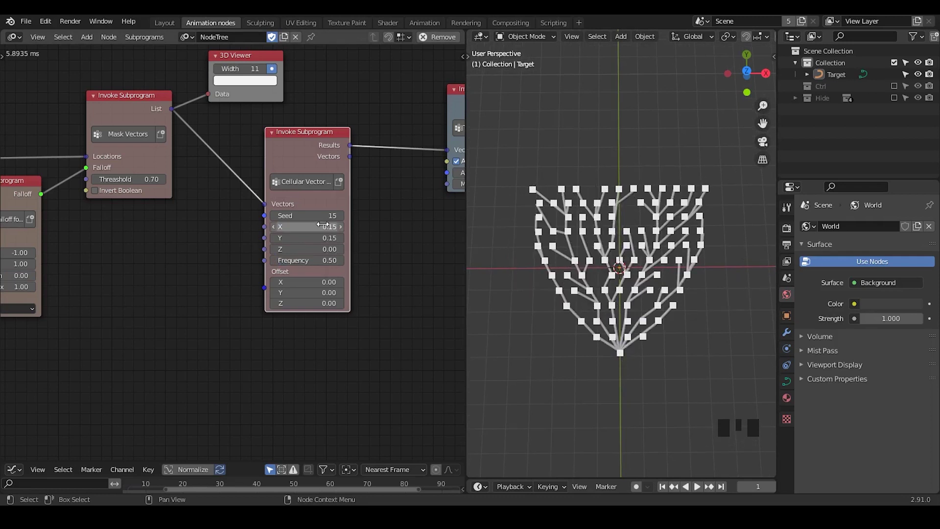
Step: Hide the point preview and vary the cellular noise and noise falloff seeds to reshape the branches
{"action": "left_click_drag", "start_coordinate": [653, 323], "coordinate": [279, 69]}
{"action": "left_click", "coordinate": [279, 69]}
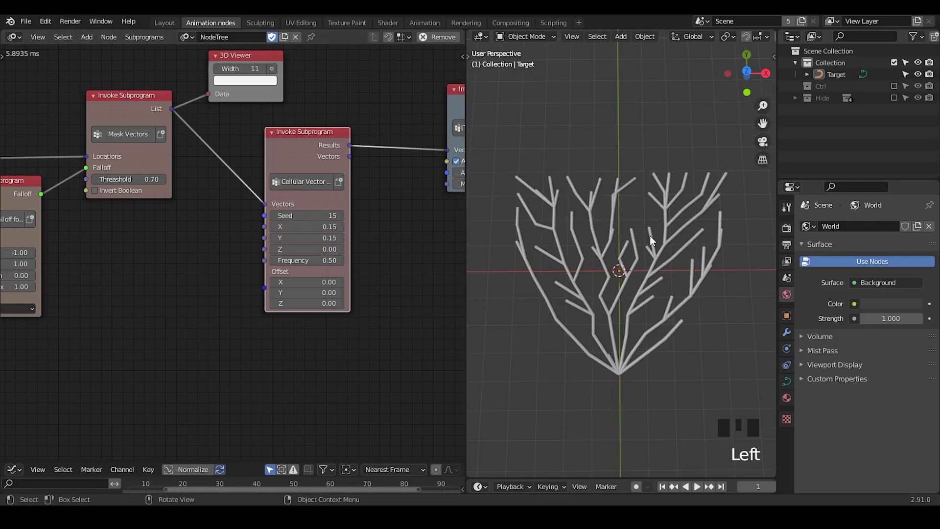
{"action": "left_click_drag", "start_coordinate": [346, 222], "coordinate": [634, 334]}
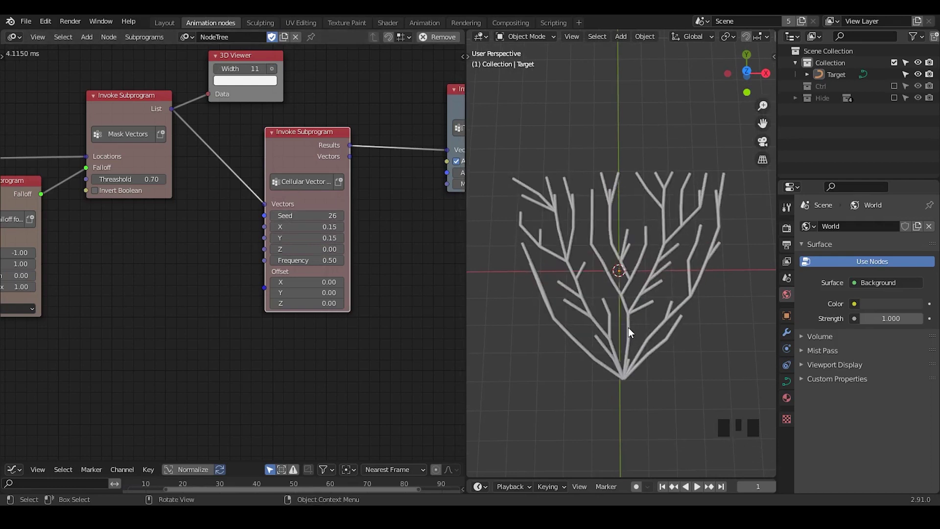
{"action": "left_click_drag", "start_coordinate": [103, 341], "coordinate": [182, 199]}
{"action": "left_click_drag", "start_coordinate": [182, 199], "coordinate": [151, 210]}
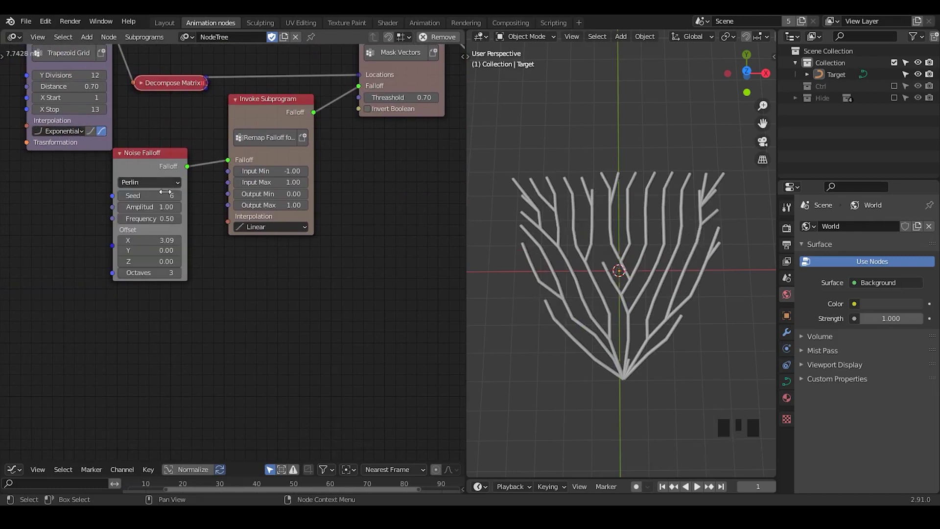
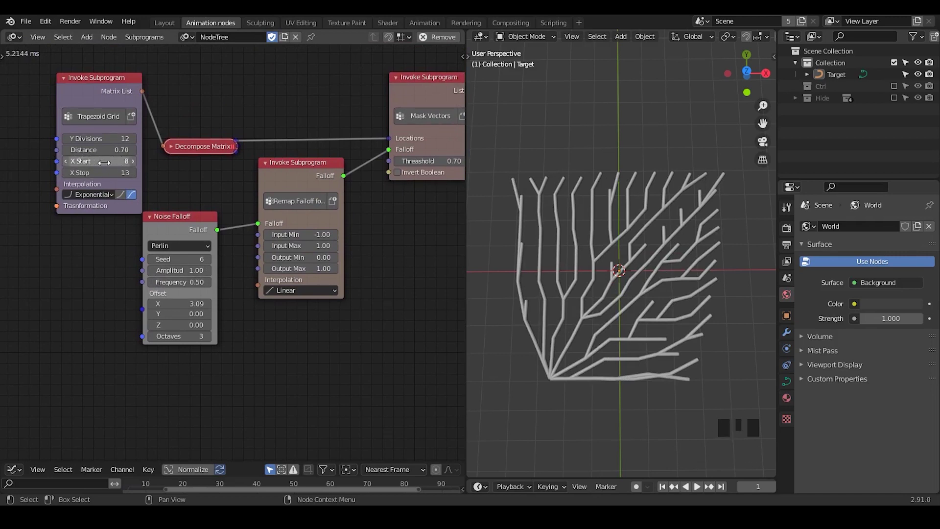
Step: Raise the Trapezoid Grid X Start to 8 (span 8–13) and review the tree's output nodes
{"action": "left_click", "coordinate": [121, 197]}
{"action": "left_click", "coordinate": [125, 198]}
{"action": "left_click", "coordinate": [125, 197]}
{"action": "double_click", "coordinate": [125, 197]}
{"action": "left_click", "coordinate": [125, 196]}
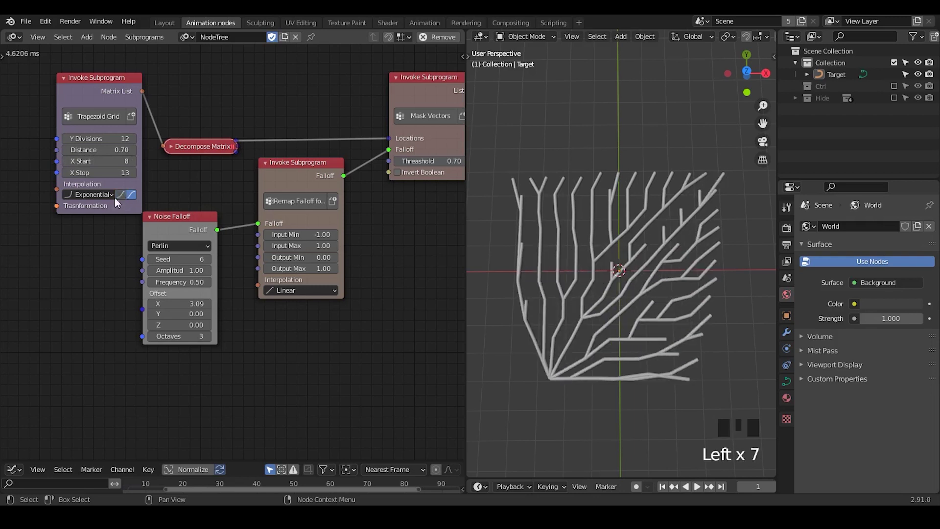
{"action": "left_click_drag", "start_coordinate": [429, 299], "coordinate": [187, 363]}
{"action": "key", "text": "n"}
{"action": "middle_click", "coordinate": [404, 309]}
Step: Spread the Find Shortest Path and output nodes apart and annotate the single tree's root point
{"action": "left_click", "coordinate": [360, 73]}
{"action": "key", "text": "g"}
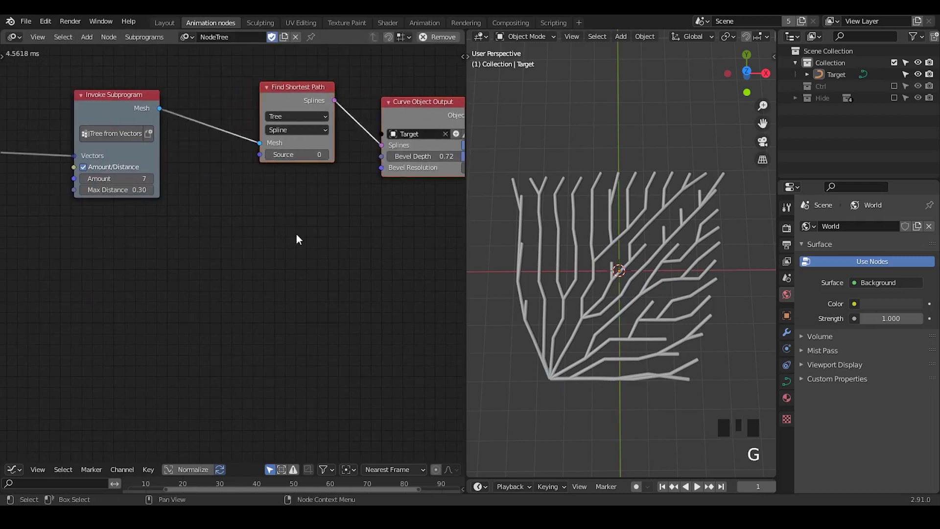
{"action": "key", "text": "d"}
{"action": "left_click_drag", "start_coordinate": [222, 392], "coordinate": [224, 285]}
{"action": "key", "text": "d"}
{"action": "key", "text": "d"}
{"action": "key", "text": "d"}
{"action": "left_click", "coordinate": [547, 374]}
{"action": "key", "text": "d"}
{"action": "key", "text": "d"}
{"action": "key", "text": "d"}
{"action": "left_click_drag", "start_coordinate": [238, 387], "coordinate": [276, 391]}
{"action": "key", "text": "d"}
{"action": "key", "text": "d"}
{"action": "key", "text": "d"}
{"action": "left_click_drag", "start_coordinate": [275, 399], "coordinate": [273, 285]}
{"action": "key", "text": "d"}
{"action": "key", "text": "d"}
{"action": "key", "text": "d"}
{"action": "left_click", "coordinate": [222, 285]}
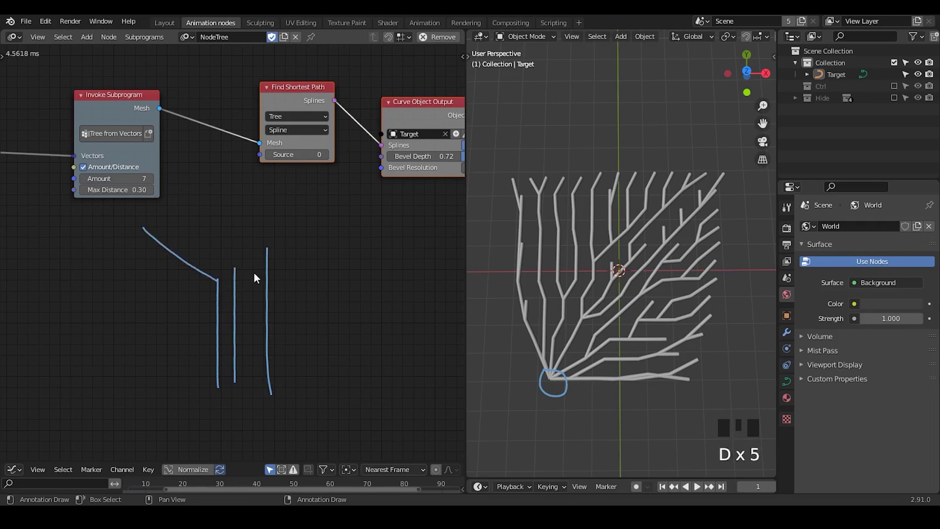
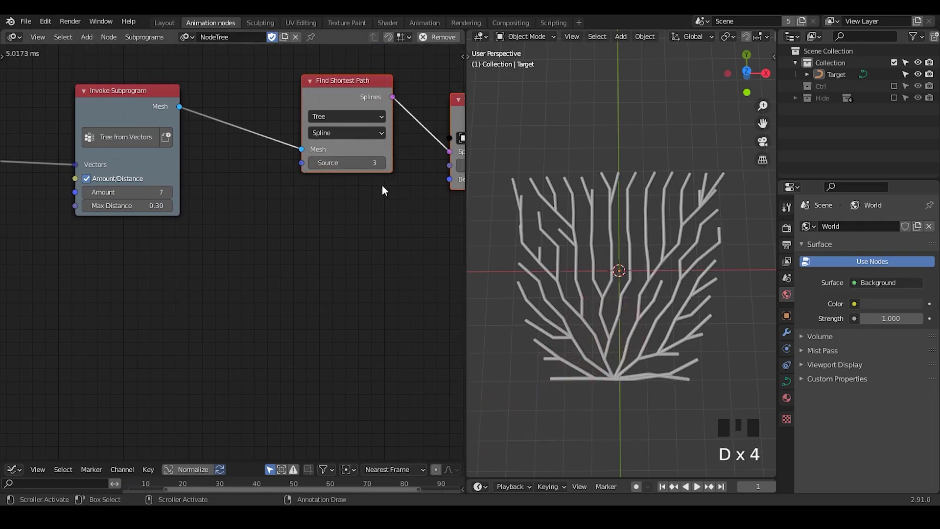
Step: Add a Random Number node in list mode feeding Find Shortest Path's Sources
{"action": "key", "text": "ctrl+a"}
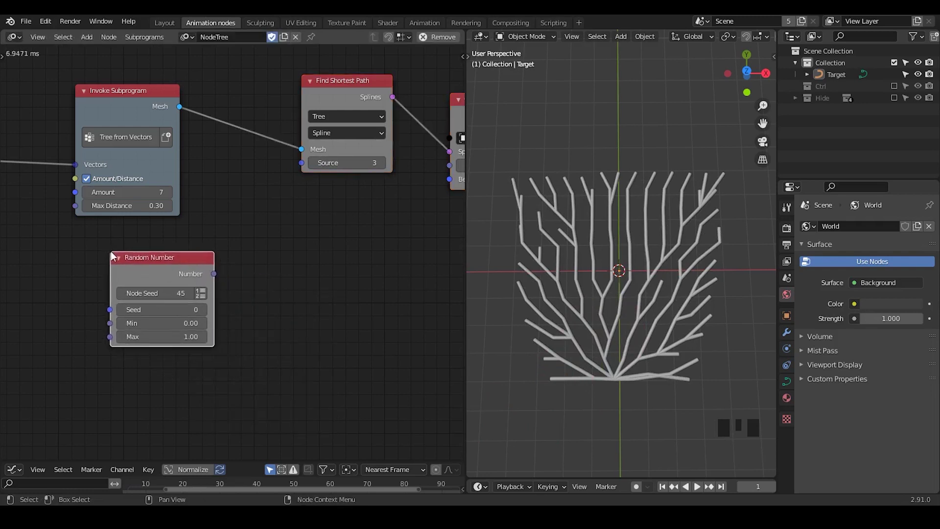
{"action": "left_click_drag", "start_coordinate": [138, 272], "coordinate": [280, 252]}
{"action": "left_click", "coordinate": [281, 252]}
{"action": "left_click_drag", "start_coordinate": [293, 238], "coordinate": [576, 299]}
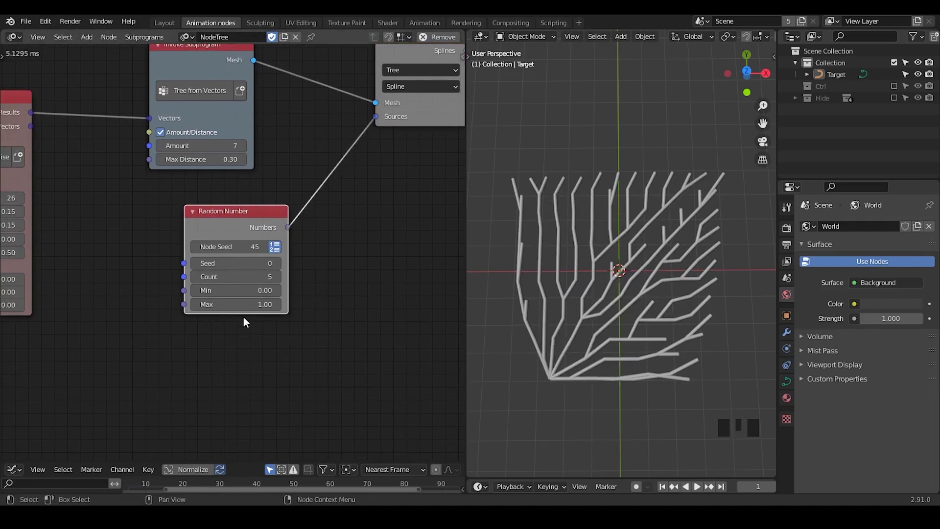
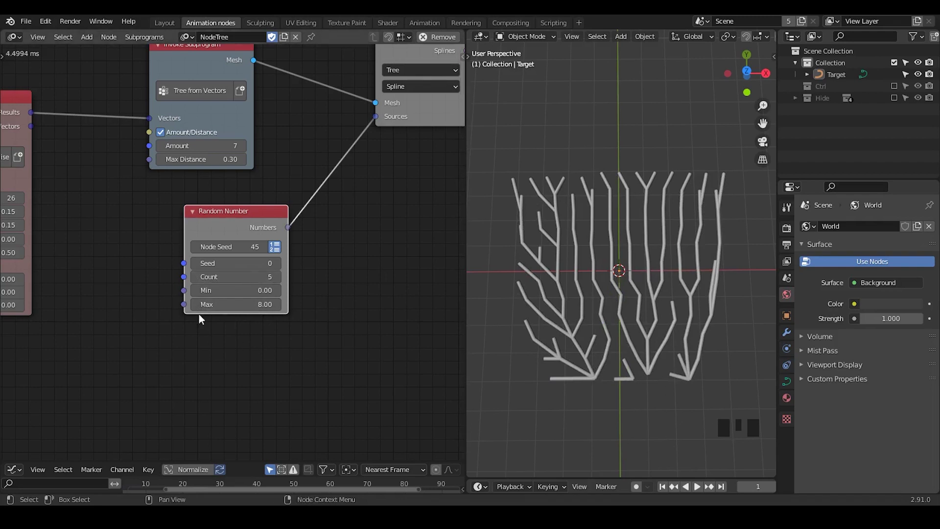
Step: Set Random Number Count to 5 and try Max 25, annotating the resulting separate branch clusters
{"action": "left_click_drag", "start_coordinate": [200, 282], "coordinate": [676, 324]}
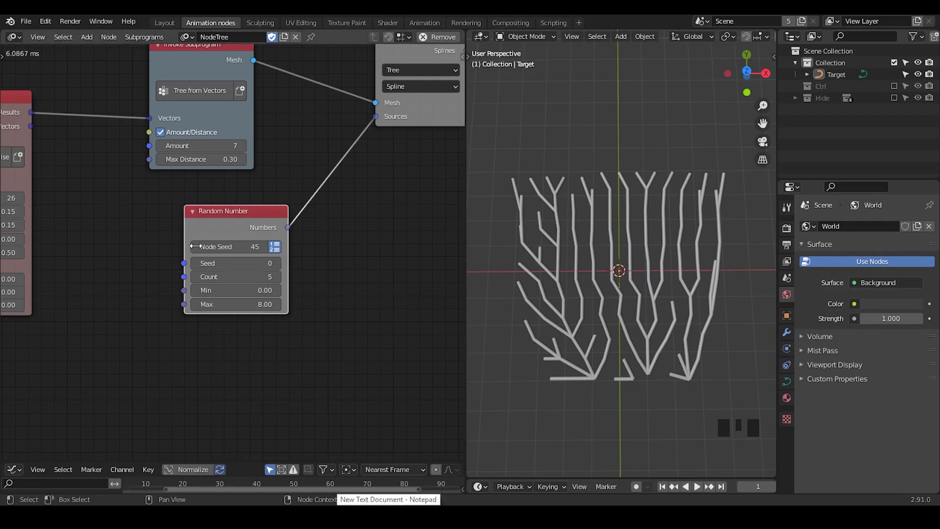
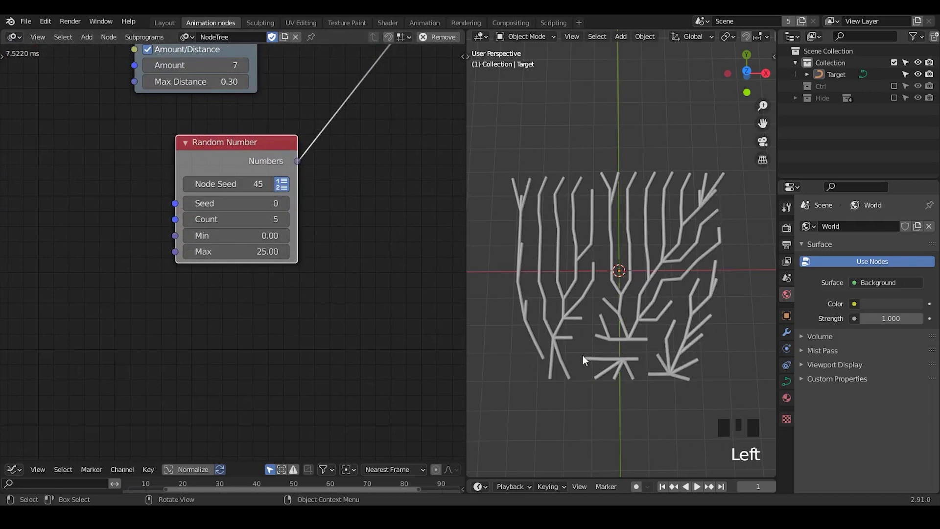
{"action": "key", "text": "d"}
{"action": "left_click_drag", "start_coordinate": [625, 340], "coordinate": [630, 335]}
{"action": "key", "text": "d"}
{"action": "key", "text": "d"}
{"action": "key", "text": "d"}
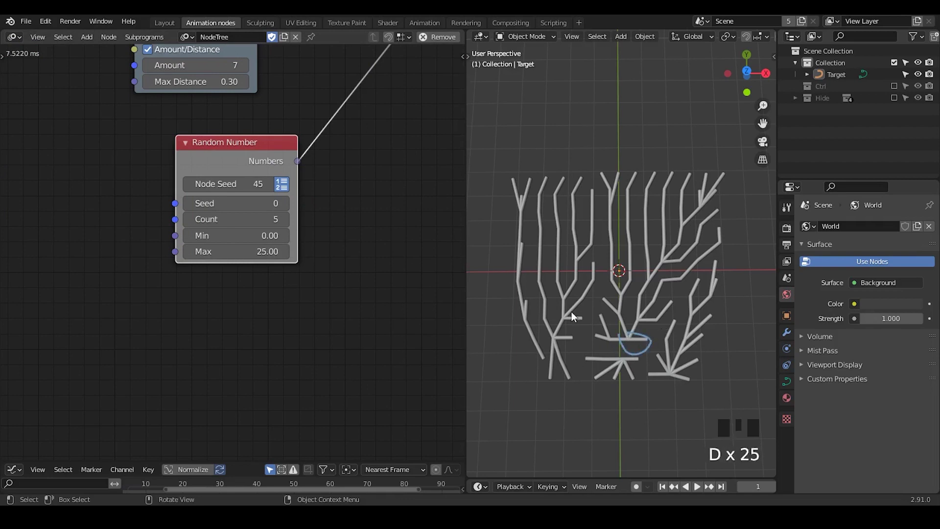
{"action": "key", "text": "d"}
{"action": "right_click", "coordinate": [652, 325]}
{"action": "key", "text": "d"}
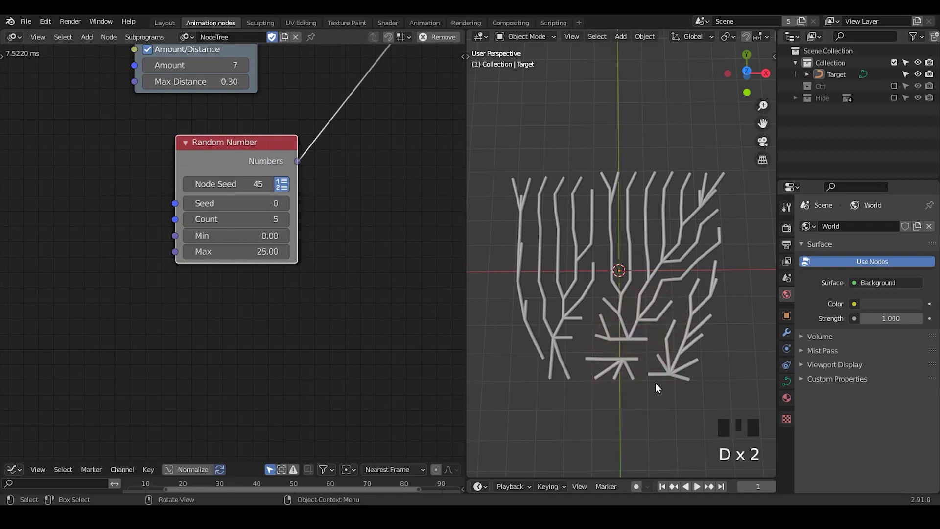
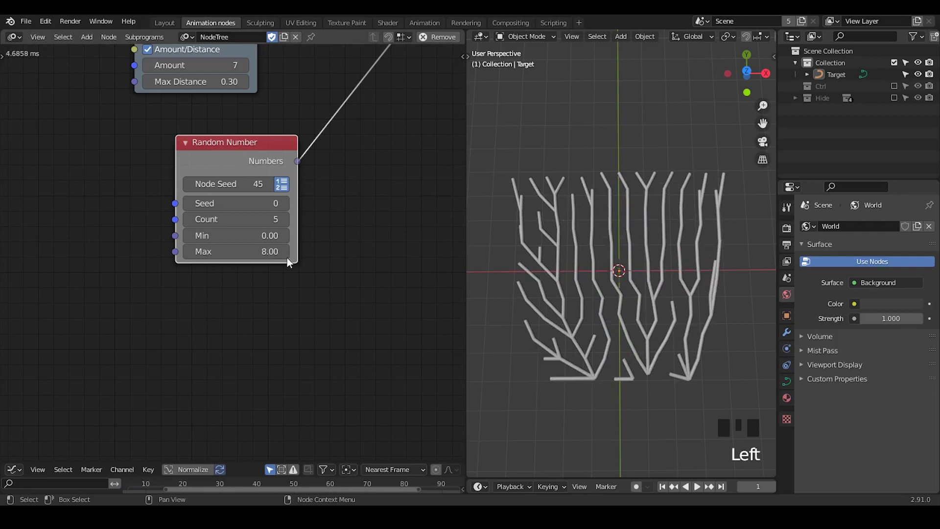
Step: Add a Loop Input subprogram named My Loop and position it at the start of the node tree
{"action": "key", "text": "ctrl+a"}
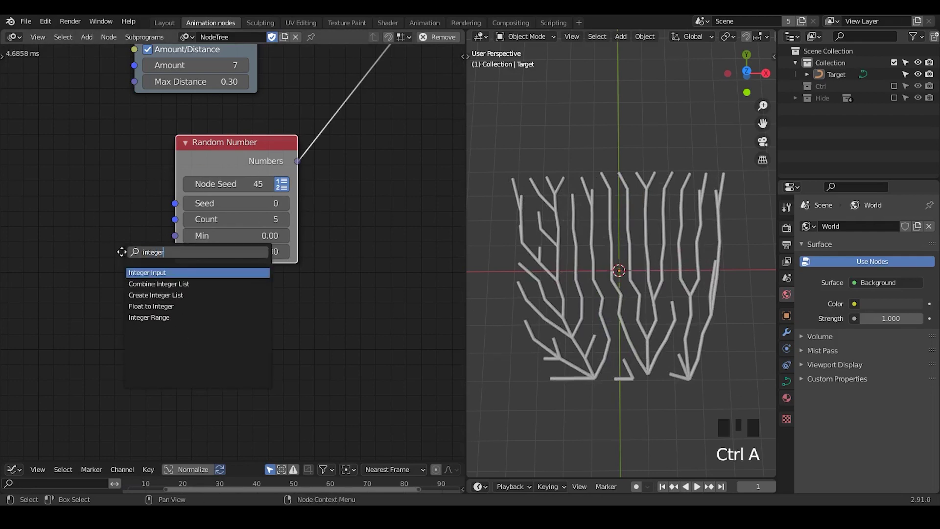
{"action": "left_click", "coordinate": [96, 262]}
{"action": "key", "text": "x"}
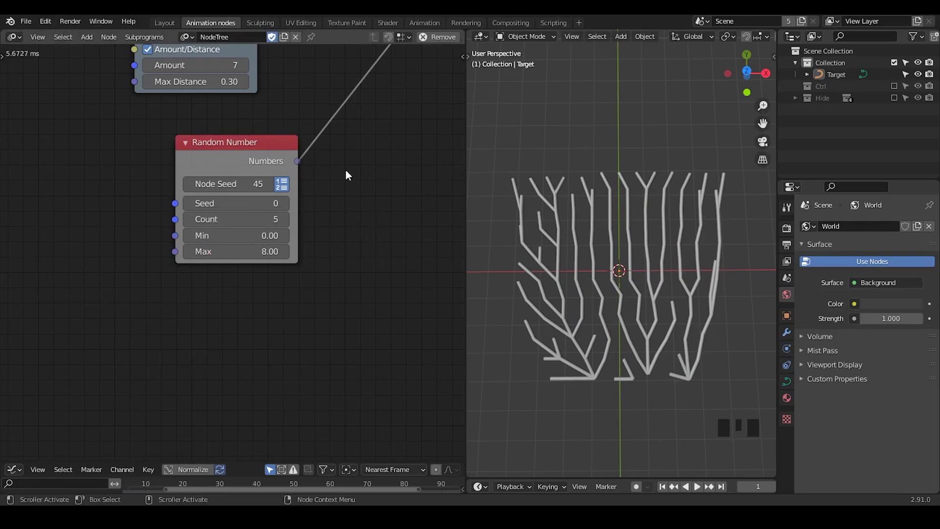
{"action": "left_click_drag", "start_coordinate": [332, 168], "coordinate": [457, 82]}
{"action": "left_click_drag", "start_coordinate": [457, 83], "coordinate": [393, 139]}
{"action": "key", "text": "s"}
{"action": "left_click", "coordinate": [439, 130]}
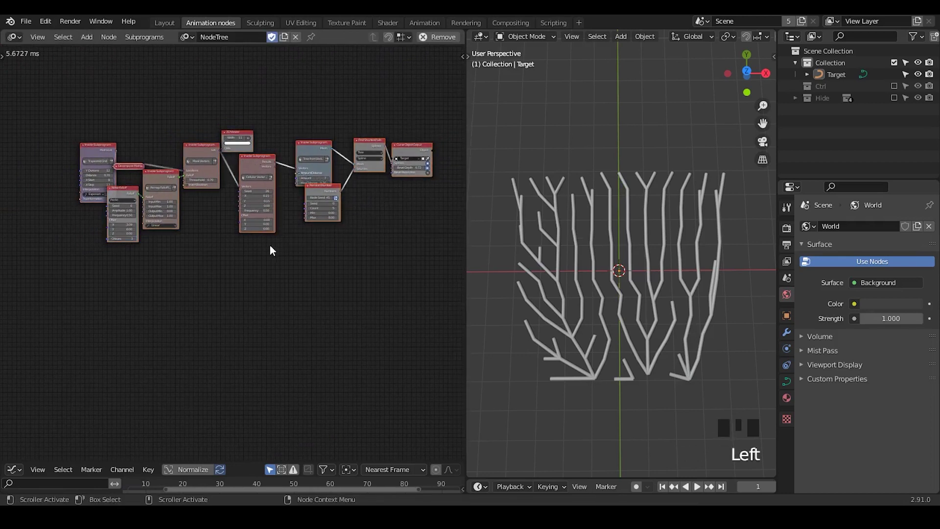
{"action": "key", "text": "g"}
{"action": "left_click", "coordinate": [247, 139]}
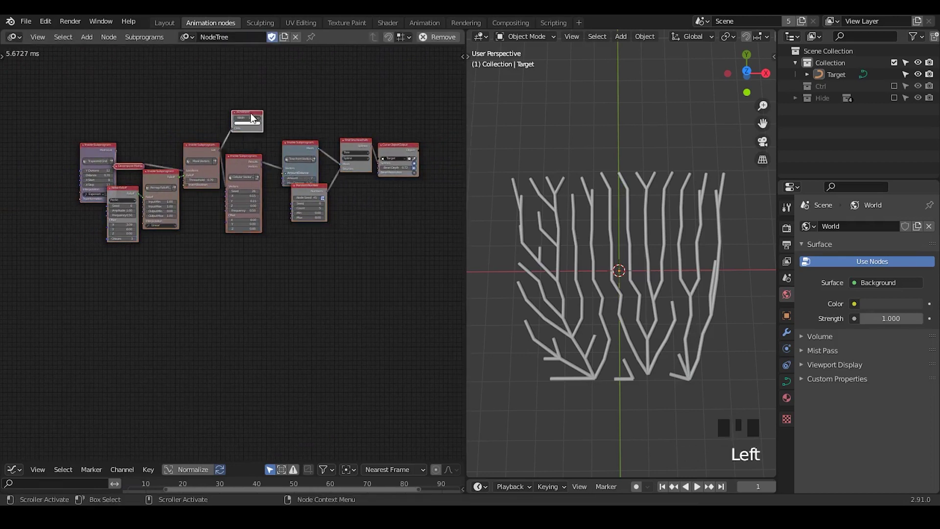
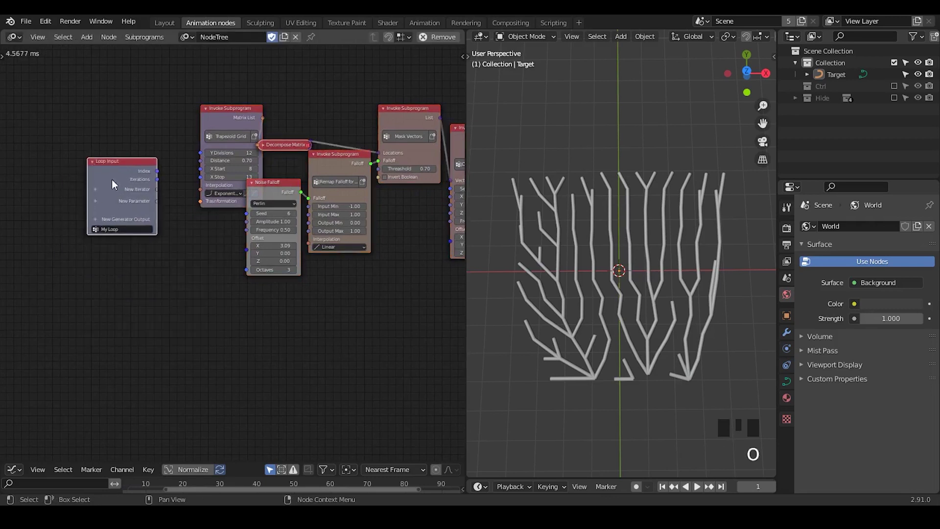
Step: Add Seed and X Start loop parameters, linking Seed to Noise Falloff and X Start to the Trapezoid Grid
{"action": "left_click_drag", "start_coordinate": [165, 236], "coordinate": [123, 192]}
{"action": "left_click_drag", "start_coordinate": [126, 187], "coordinate": [252, 130]}
{"action": "left_click", "coordinate": [382, 209]}
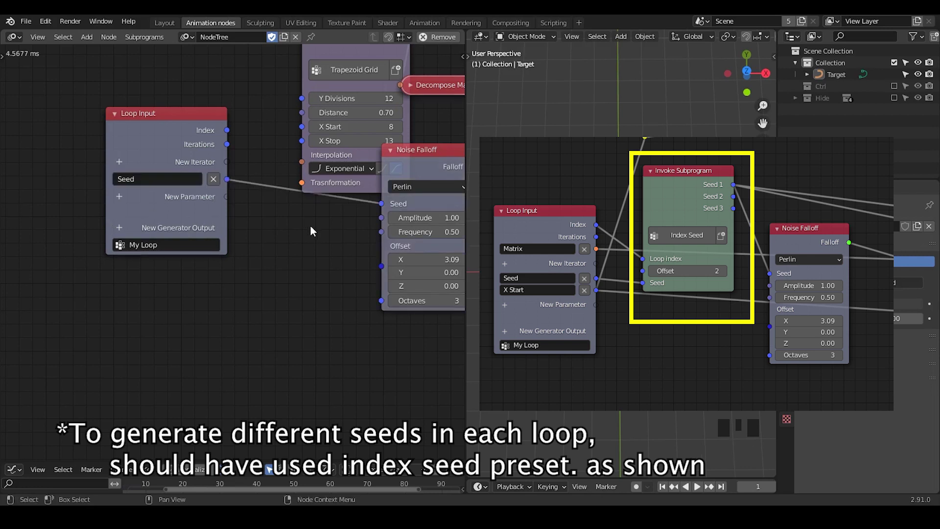
{"action": "left_click_drag", "start_coordinate": [364, 252], "coordinate": [323, 145]}
{"action": "left_click_drag", "start_coordinate": [324, 146], "coordinate": [289, 168]}
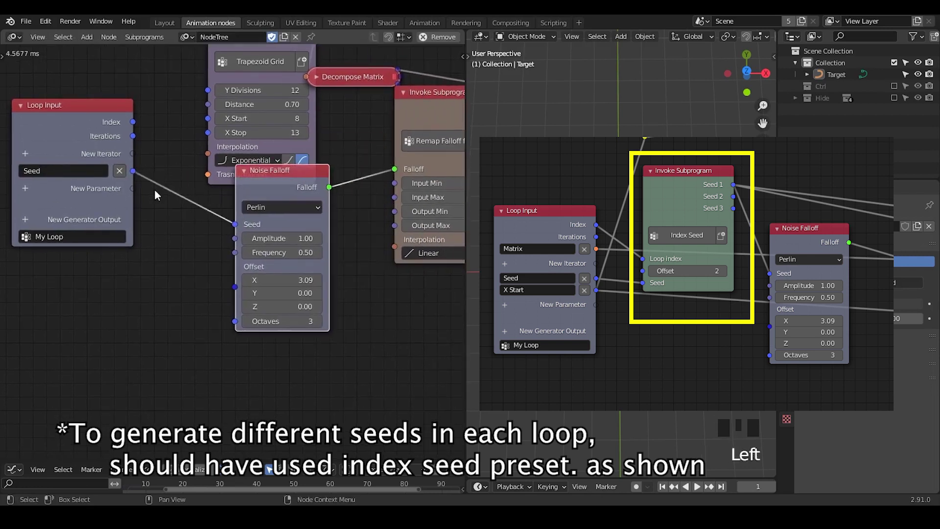
{"action": "left_click_drag", "start_coordinate": [173, 215], "coordinate": [99, 182]}
{"action": "left_click", "coordinate": [99, 182]}
{"action": "left_click_drag", "start_coordinate": [406, 218], "coordinate": [57, 175]}
{"action": "left_click_drag", "start_coordinate": [58, 175], "coordinate": [423, 164]}
Step: Link the loop's Seed parameter into the cellular noise and Random Number seed inputs
{"action": "left_click_drag", "start_coordinate": [415, 180], "coordinate": [275, 145]}
{"action": "left_click_drag", "start_coordinate": [275, 144], "coordinate": [209, 181]}
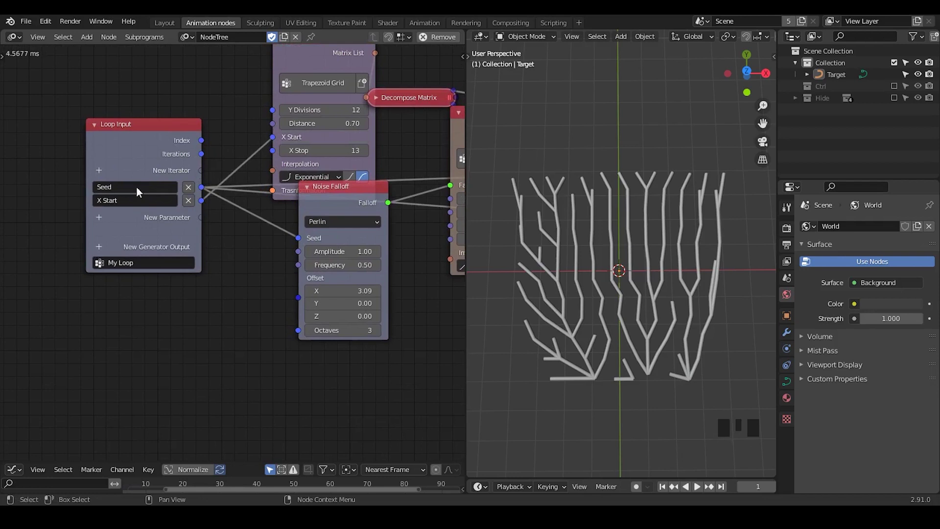
{"action": "left_click_drag", "start_coordinate": [386, 290], "coordinate": [74, 191]}
{"action": "left_click", "coordinate": [74, 190]}
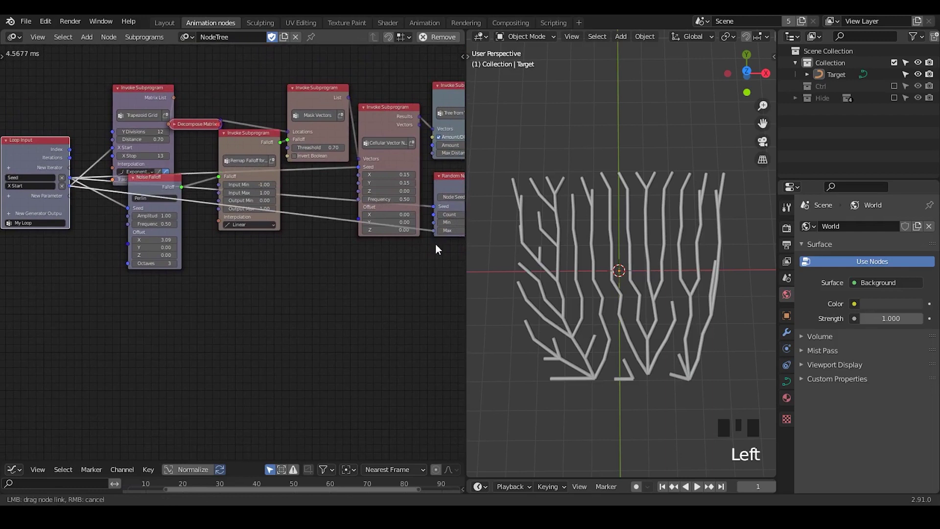
{"action": "left_click_drag", "start_coordinate": [441, 251], "coordinate": [394, 162]}
{"action": "left_click", "coordinate": [394, 162]}
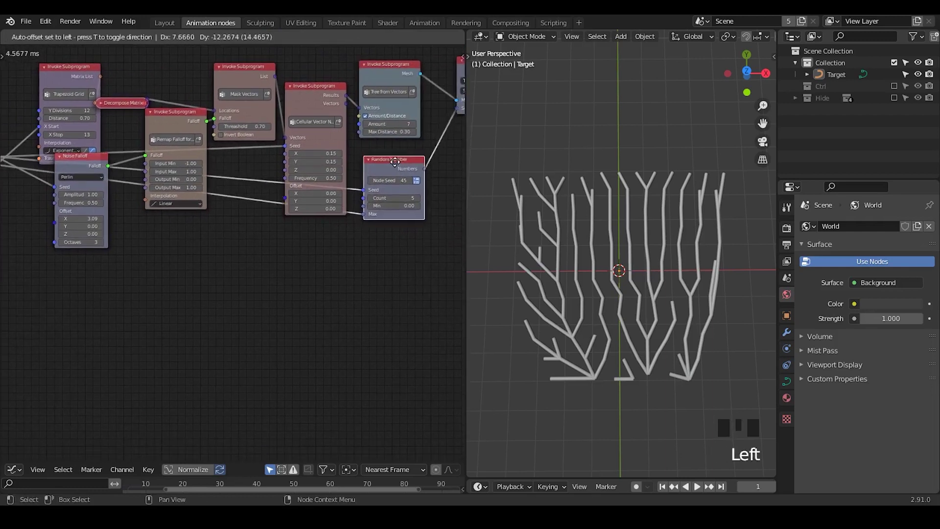
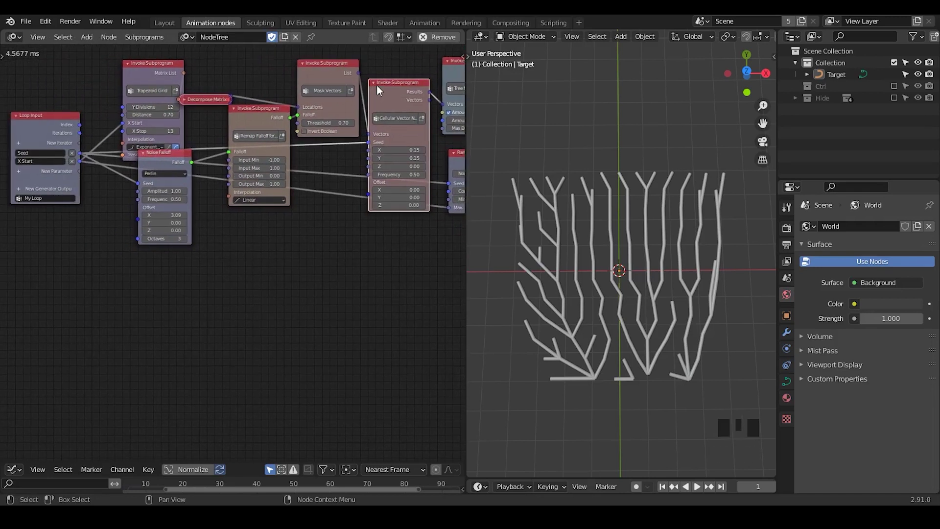
{"action": "left_click", "coordinate": [378, 87]}
Step: Add a Matrix iterator to My Loop and feed it into a Transform Spline node
{"action": "left_click_drag", "start_coordinate": [387, 88], "coordinate": [136, 196]}
{"action": "left_click_drag", "start_coordinate": [136, 196], "coordinate": [223, 203]}
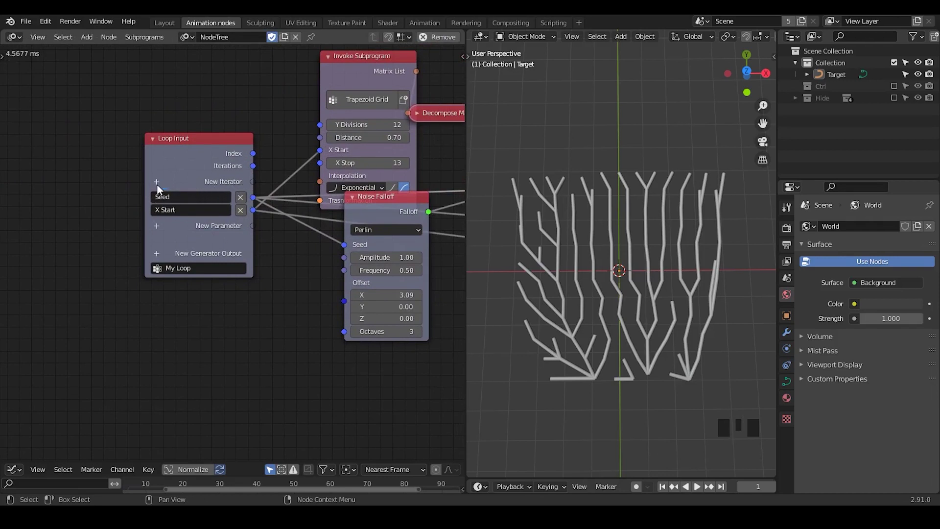
{"action": "left_click_drag", "start_coordinate": [160, 187], "coordinate": [251, 120]}
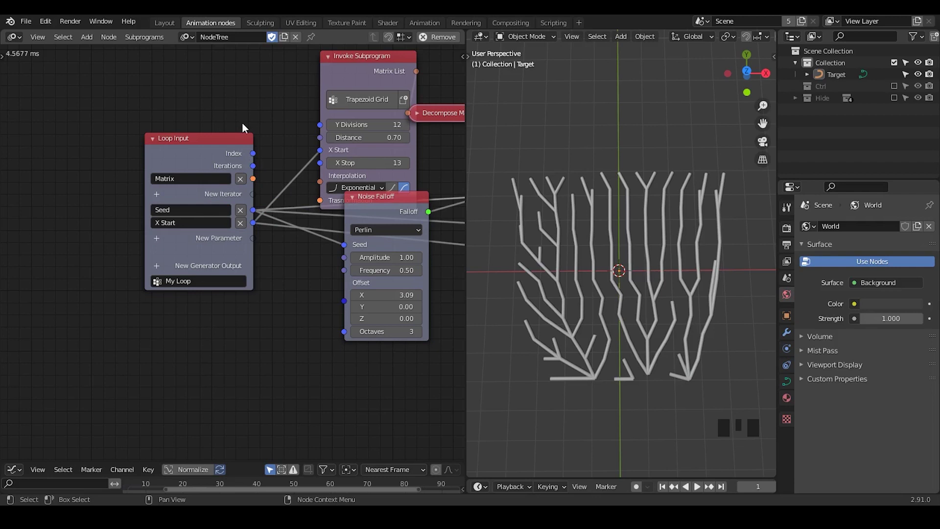
{"action": "left_click", "coordinate": [246, 121]}
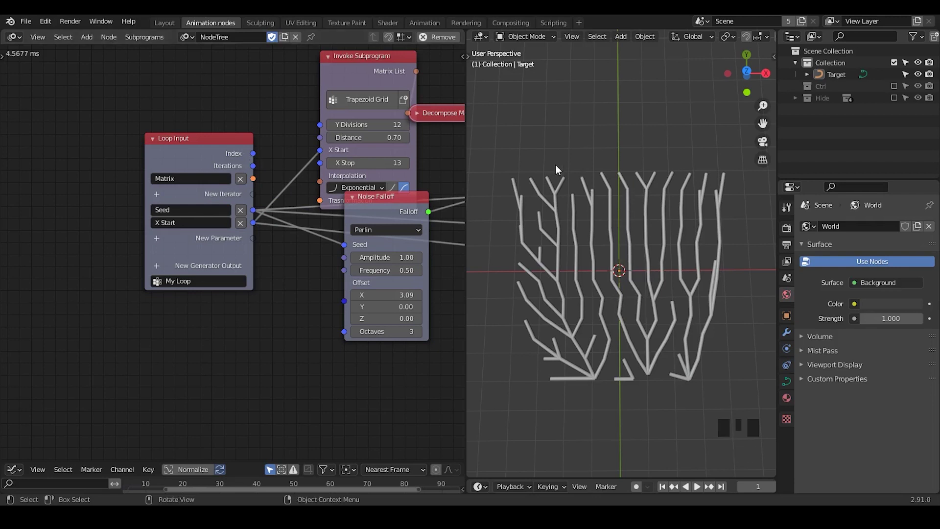
{"action": "key", "text": "d"}
{"action": "key", "text": "d"}
{"action": "key", "text": "d"}
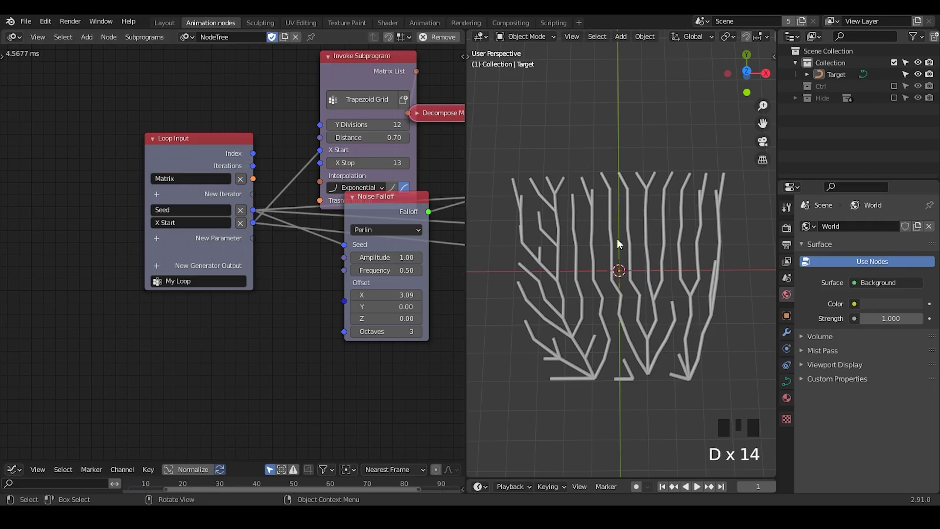
{"action": "left_click_drag", "start_coordinate": [303, 190], "coordinate": [265, 141]}
Step: Add a New Generator Output and feed Transform Spline's Spline into the My Loop Spline List
{"action": "key", "text": "ctrl+a"}
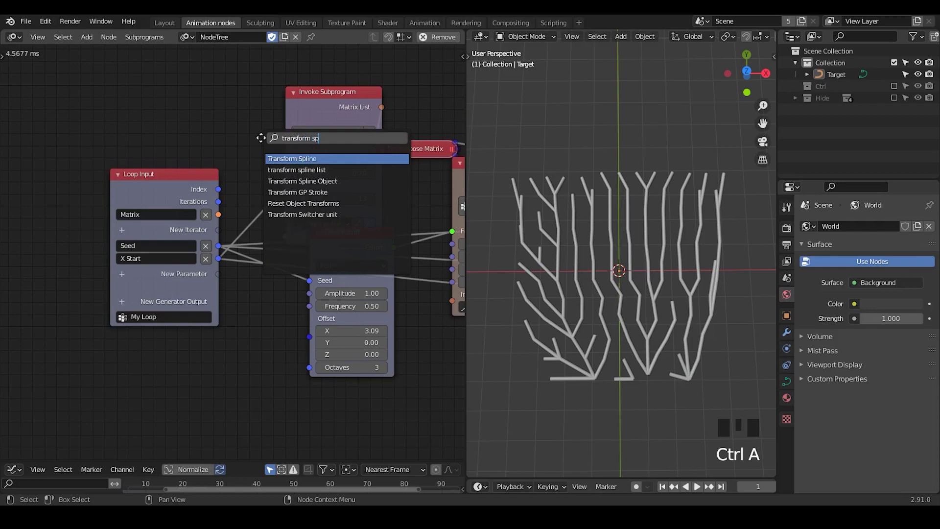
{"action": "left_click_drag", "start_coordinate": [222, 220], "coordinate": [238, 182]}
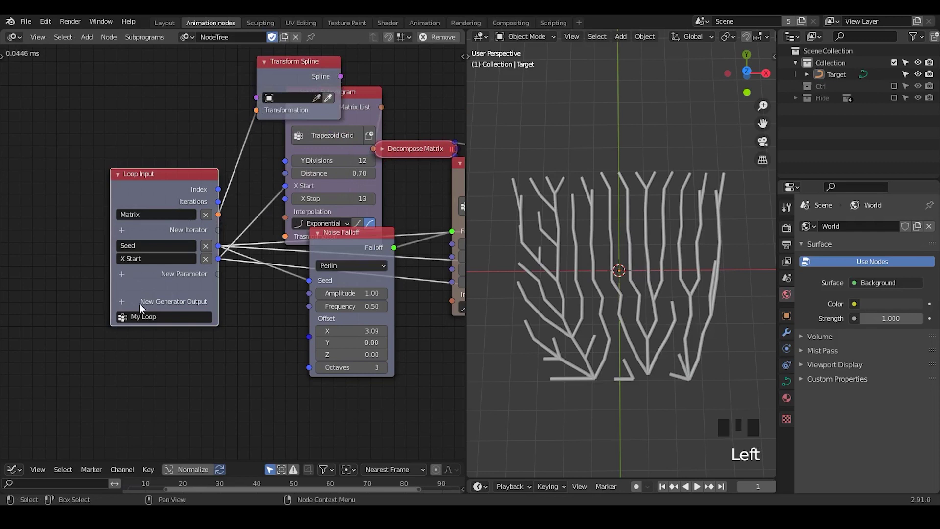
{"action": "left_click", "coordinate": [340, 79]}
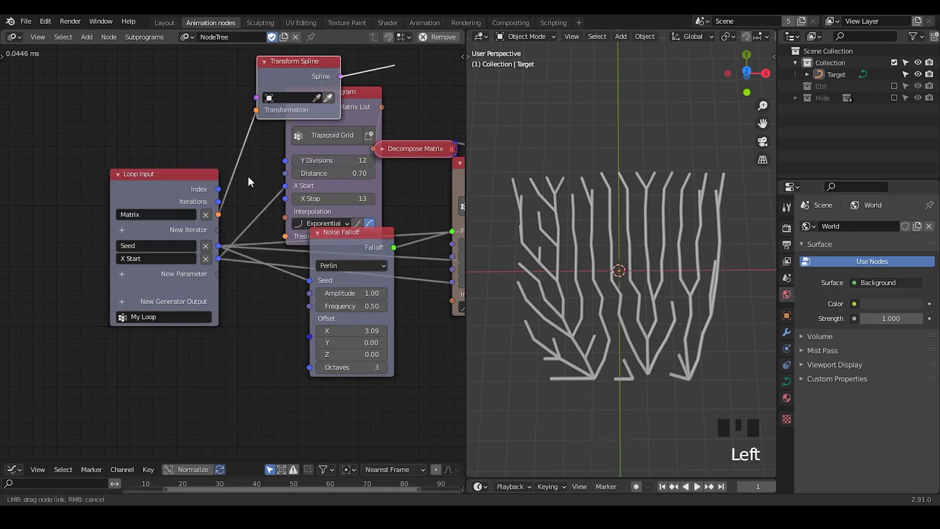
{"action": "left_click_drag", "start_coordinate": [125, 308], "coordinate": [213, 329]}
{"action": "left_click_drag", "start_coordinate": [242, 355], "coordinate": [383, 77]}
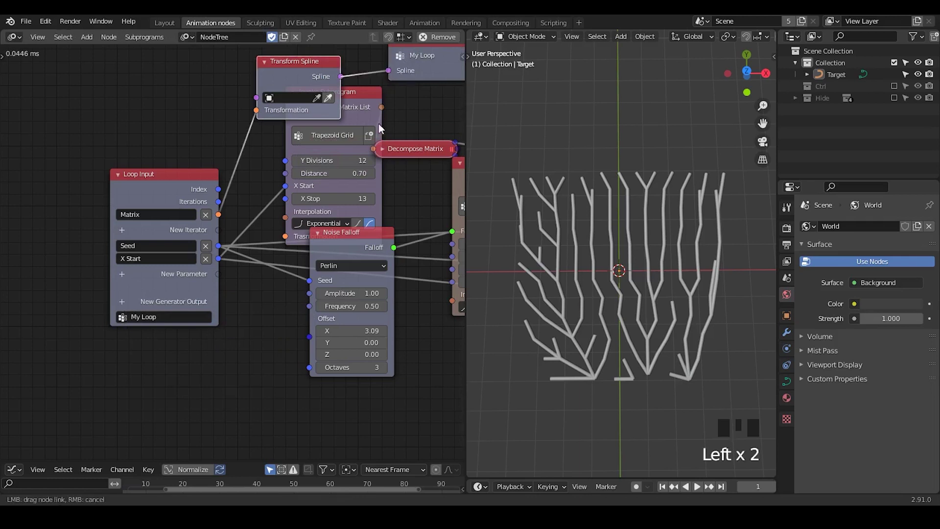
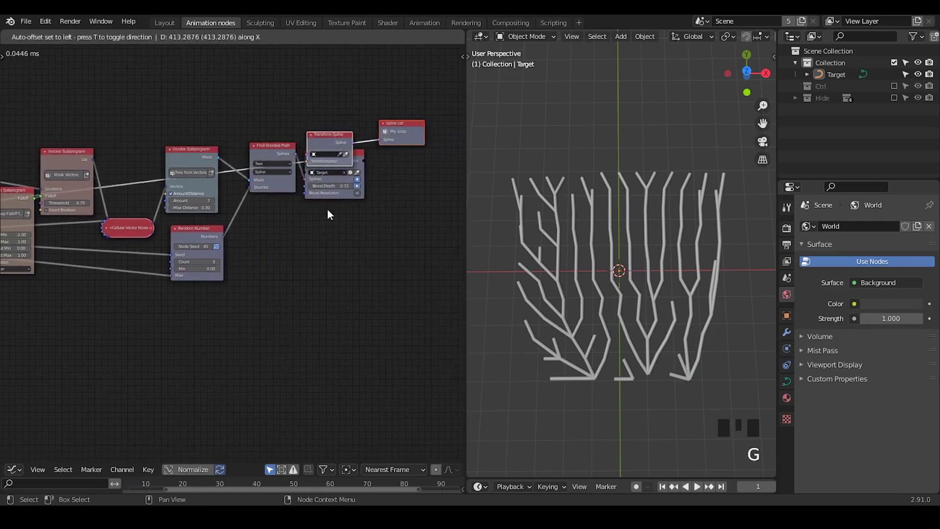
Step: Create an Invoke Subprogram node for My Loop and link its Spline List to Curve Object Output Splines
{"action": "key", "text": "g"}
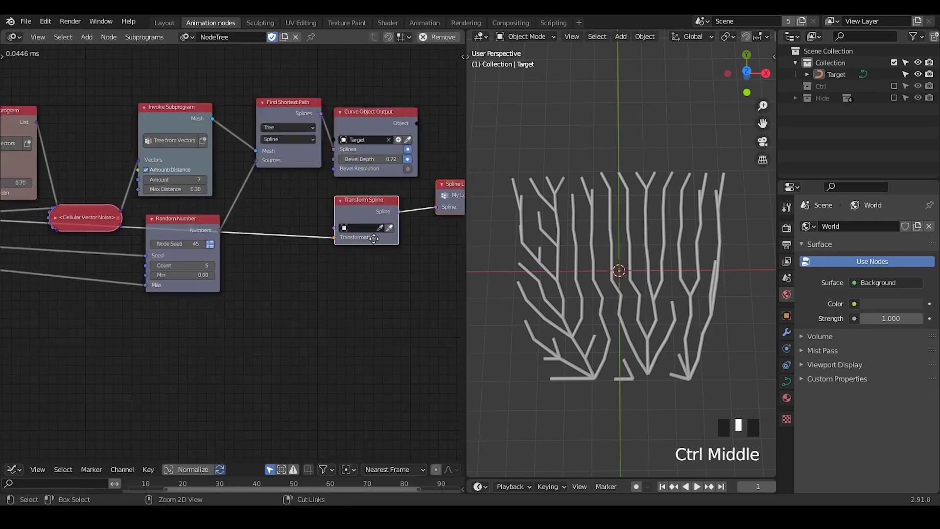
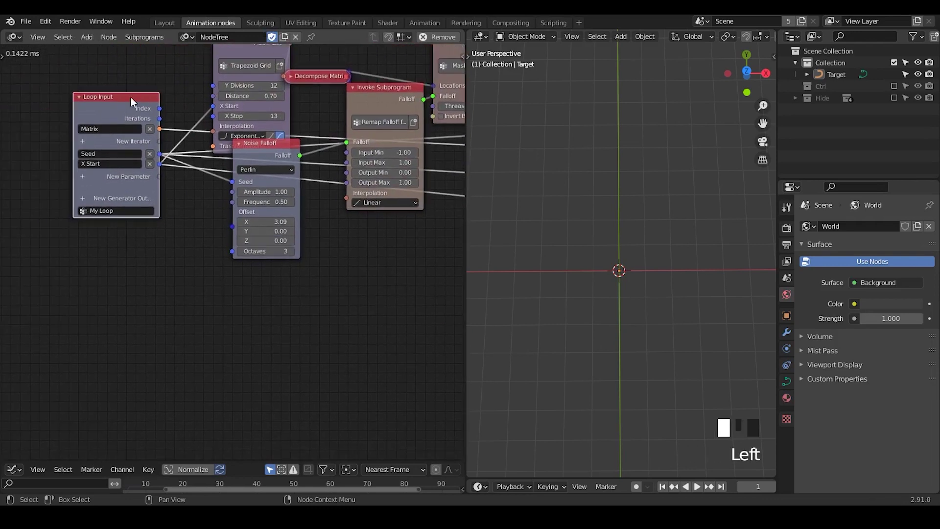
{"action": "key", "text": "w"}
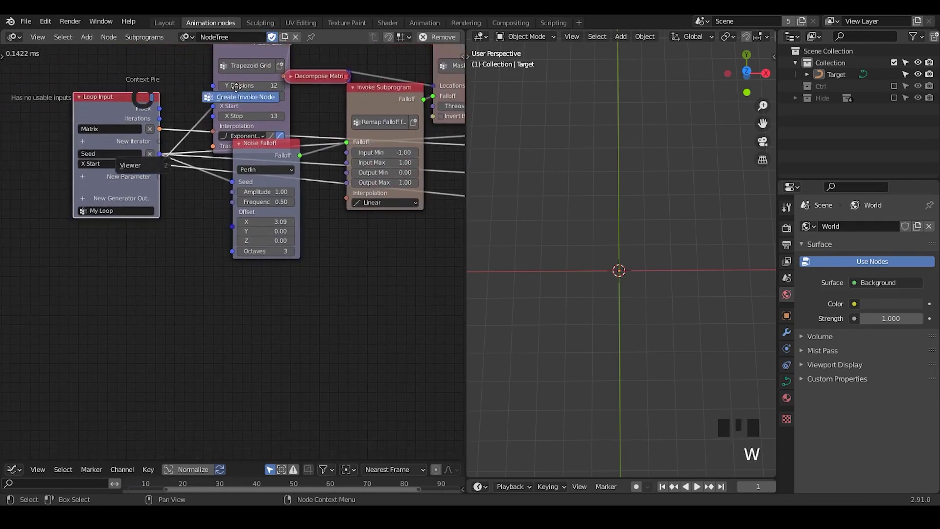
{"action": "middle_click", "coordinate": [408, 294]}
{"action": "key", "text": "g"}
{"action": "left_click_drag", "start_coordinate": [325, 260], "coordinate": [390, 243]}
{"action": "left_click_drag", "start_coordinate": [325, 344], "coordinate": [359, 170]}
{"action": "left_click_drag", "start_coordinate": [359, 170], "coordinate": [843, 80]}
{"action": "left_click_drag", "start_coordinate": [139, 270], "coordinate": [252, 223]}
{"action": "left_click_drag", "start_coordinate": [252, 223], "coordinate": [232, 219]}
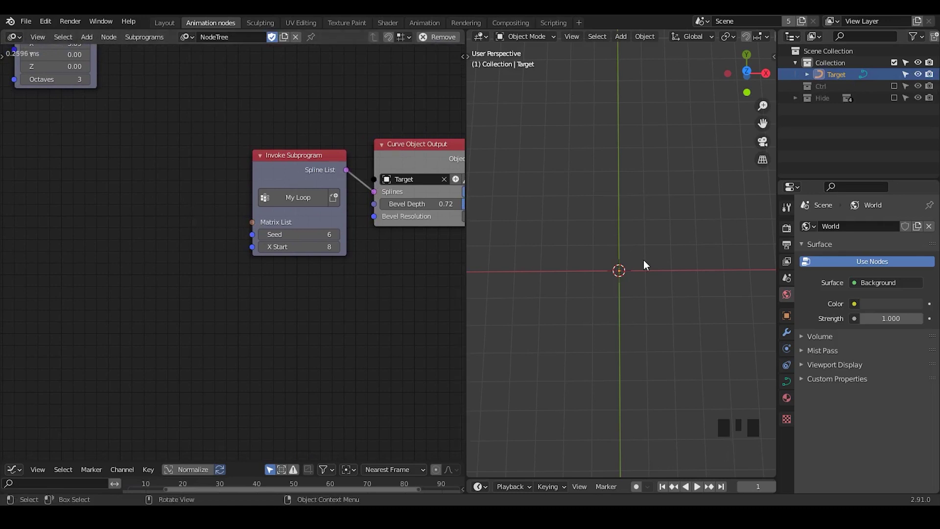
Step: Add a Distribute Matrices node set to Circle, Amount 4, feeding My Loop's Matrix List
{"action": "key", "text": "ctrl+a"}
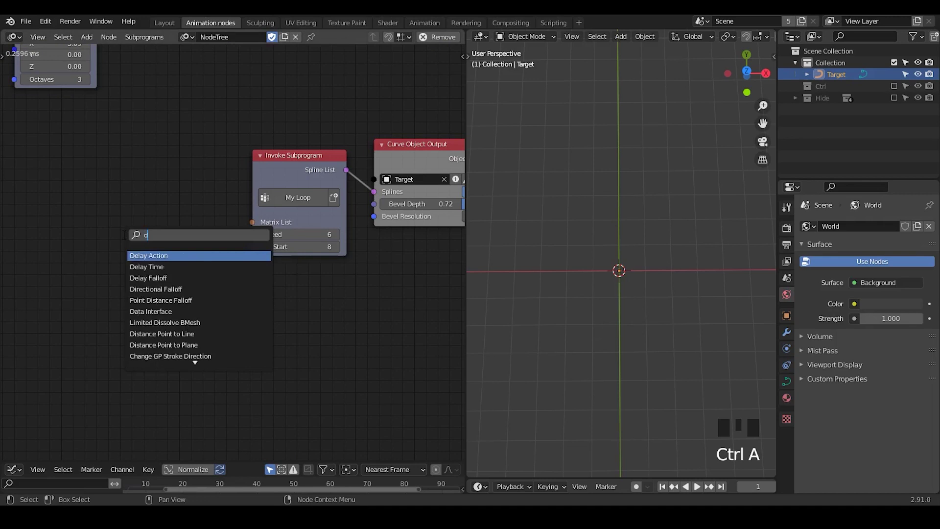
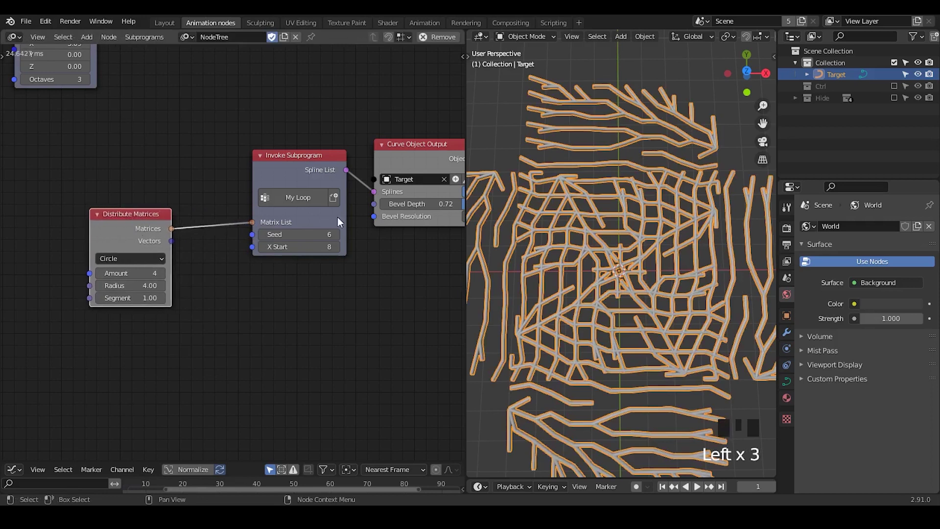
{"action": "left_click_drag", "start_coordinate": [538, 220], "coordinate": [653, 157]}
{"action": "left_click", "coordinate": [652, 156]}
{"action": "left_click", "coordinate": [708, 120]}
{"action": "left_click", "coordinate": [634, 180]}
{"action": "left_click", "coordinate": [707, 170]}
{"action": "left_click_drag", "start_coordinate": [641, 316], "coordinate": [227, 211]}
{"action": "left_click_drag", "start_coordinate": [227, 211], "coordinate": [282, 243]}
Step: Insert an Offset Matrix node in local-axis mode between Distribute Matrices and the loop call
{"action": "key", "text": "ctrl+a"}
{"action": "key", "text": "f"}
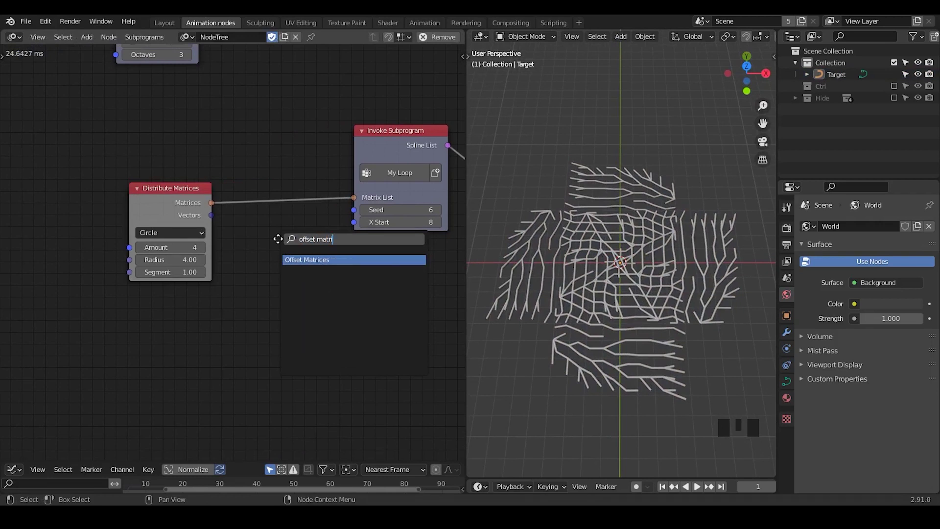
{"action": "left_click_drag", "start_coordinate": [323, 278], "coordinate": [281, 167]}
{"action": "left_click", "coordinate": [281, 168]}
{"action": "key", "text": "u"}
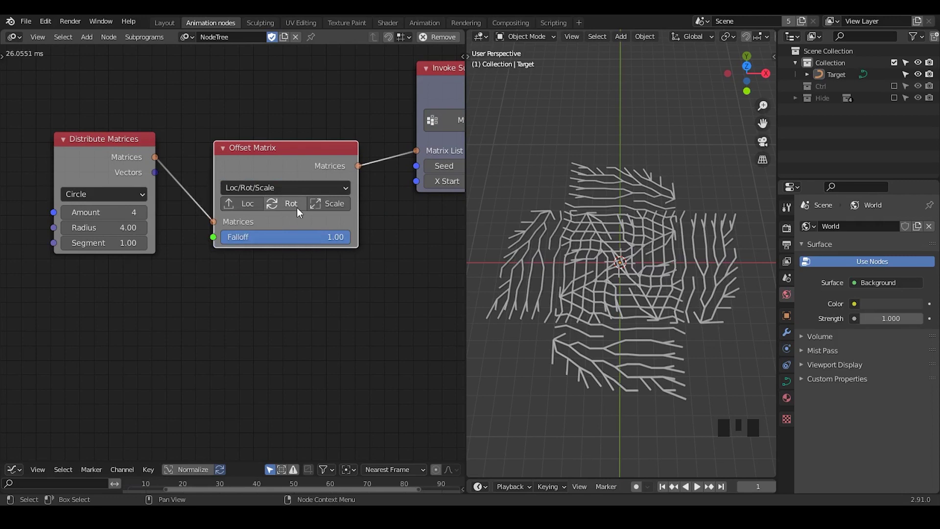
Step: Enable Loc and Rot on the Offset Matrix node to expose Translation and Rotation inputs
{"action": "left_click", "coordinate": [238, 212]}
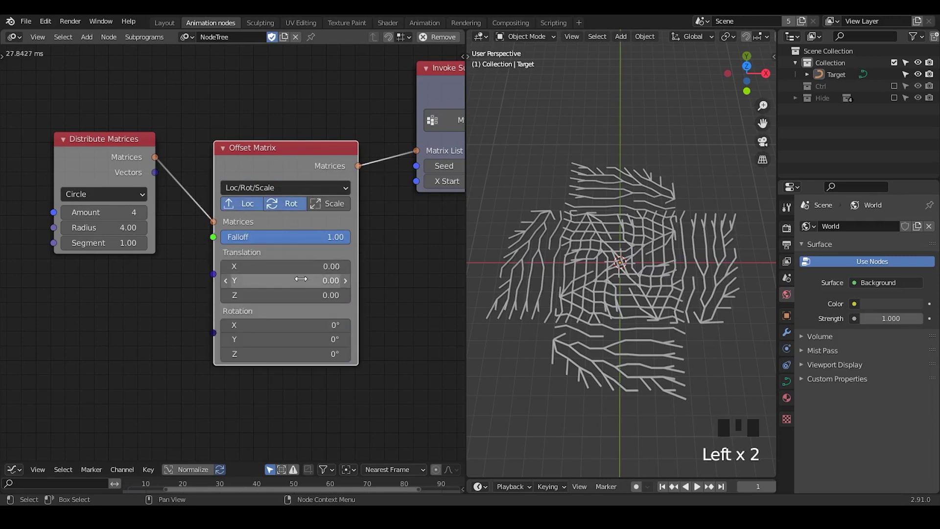
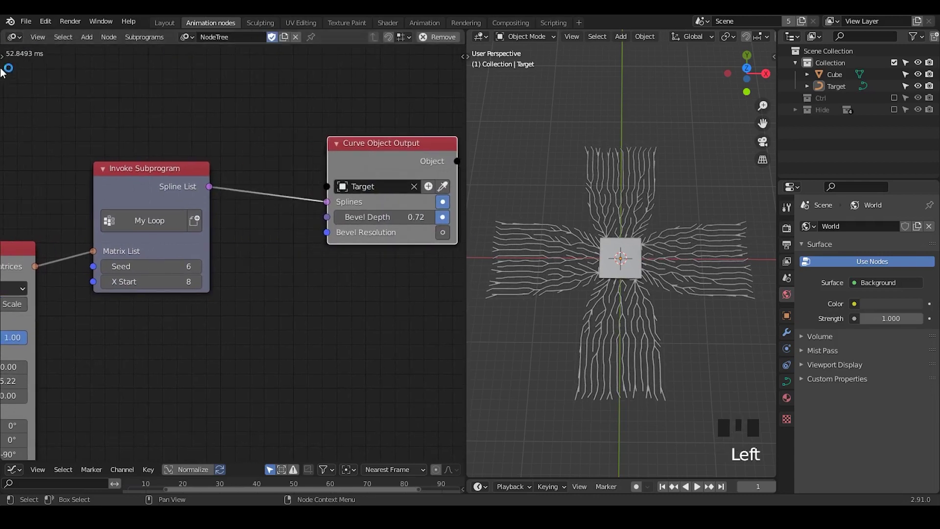
Step: Insert an Invoke Subprogram with Spline Length Filter after My Loop, Threshold 2.00
{"action": "left_click_drag", "start_coordinate": [30, 192], "coordinate": [227, 196]}
{"action": "left_click", "coordinate": [226, 196]}
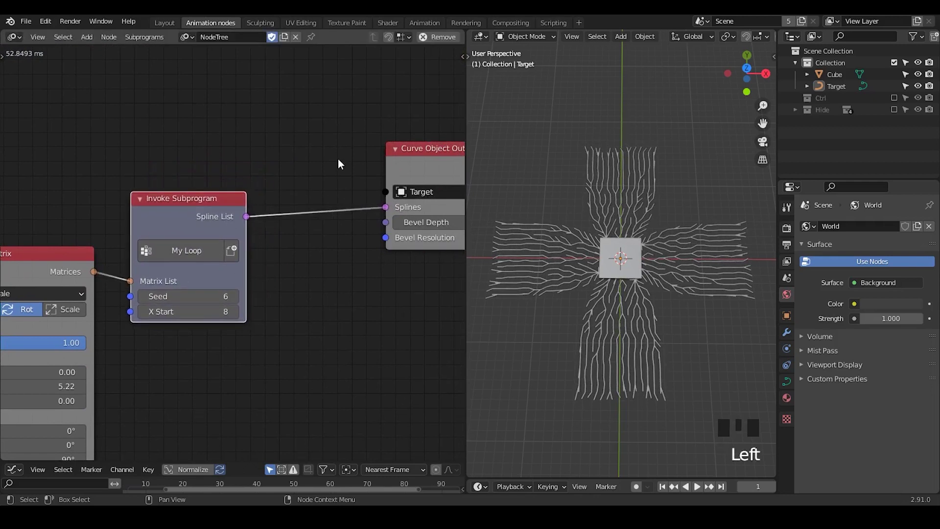
{"action": "left_click_drag", "start_coordinate": [347, 273], "coordinate": [645, 231]}
{"action": "left_click", "coordinate": [646, 231]}
{"action": "key", "text": "Tab"}
{"action": "key", "text": "Tab"}
{"action": "left_click_drag", "start_coordinate": [649, 282], "coordinate": [714, 134]}
{"action": "left_click", "coordinate": [714, 135]}
{"action": "middle_click", "coordinate": [346, 249]}
{"action": "left_click", "coordinate": [321, 114]}
{"action": "left_click", "coordinate": [286, 219]}
Step: Try a Mask Splines node and inspect the branches near the central cube
{"action": "key", "text": "ctrl+a"}
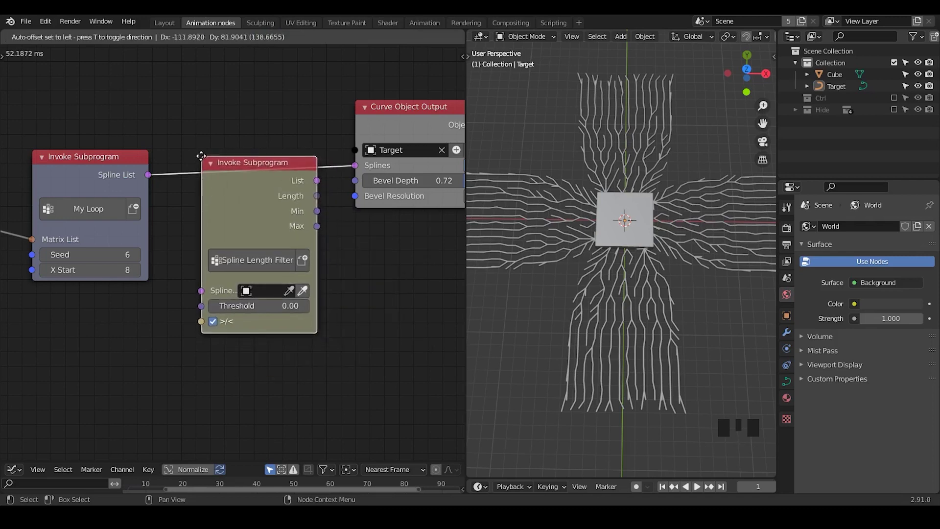
{"action": "key", "text": "ctrl+a"}
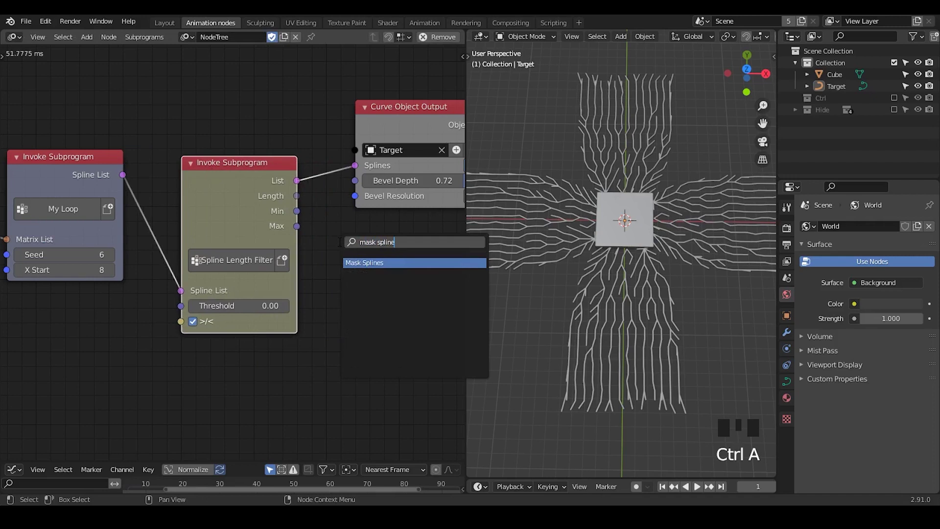
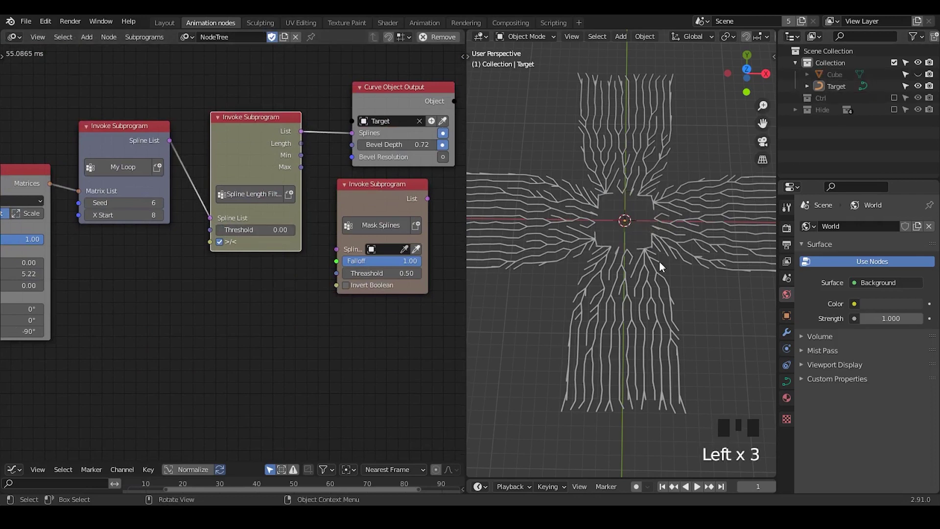
{"action": "left_click_drag", "start_coordinate": [635, 300], "coordinate": [563, 169]}
{"action": "left_click", "coordinate": [563, 169]}
{"action": "left_click_drag", "start_coordinate": [593, 197], "coordinate": [609, 213]}
{"action": "left_click", "coordinate": [608, 212]}
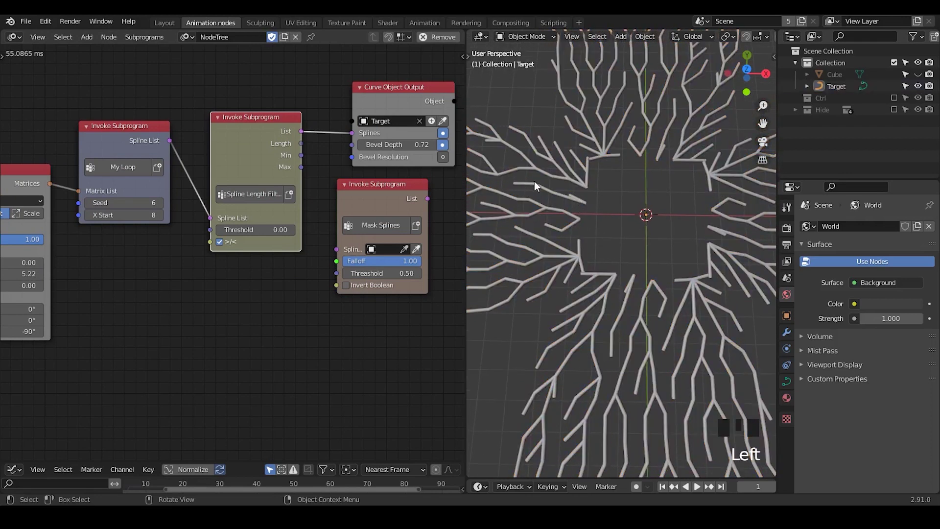
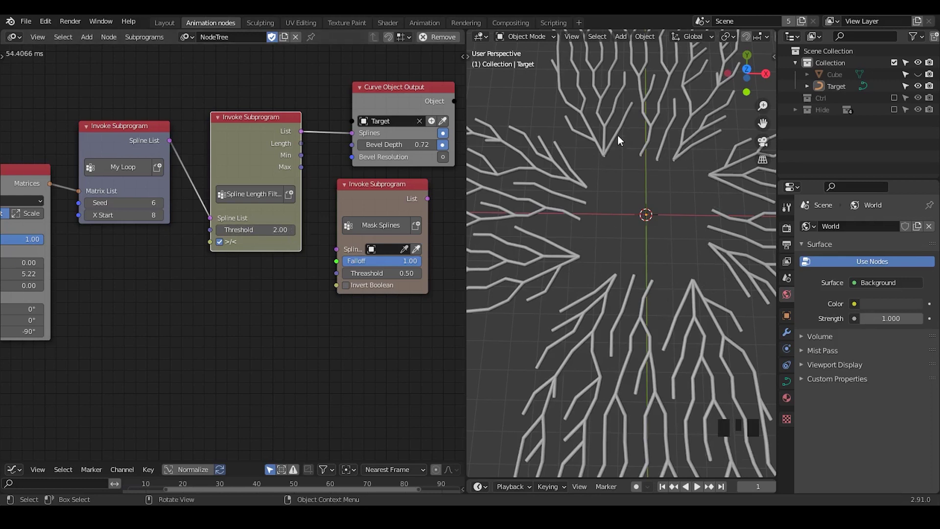
Step: Review the radiating clusters around the cube and delete the trial Mask Splines node
{"action": "left_click", "coordinate": [916, 73]}
{"action": "left_click", "coordinate": [847, 85]}
{"action": "left_click_drag", "start_coordinate": [682, 268], "coordinate": [291, 202]}
{"action": "left_click", "coordinate": [291, 202]}
{"action": "left_click_drag", "start_coordinate": [322, 265], "coordinate": [631, 249]}
{"action": "left_click_drag", "start_coordinate": [632, 276], "coordinate": [324, 200]}
{"action": "left_click", "coordinate": [324, 200]}
{"action": "key", "text": "x"}
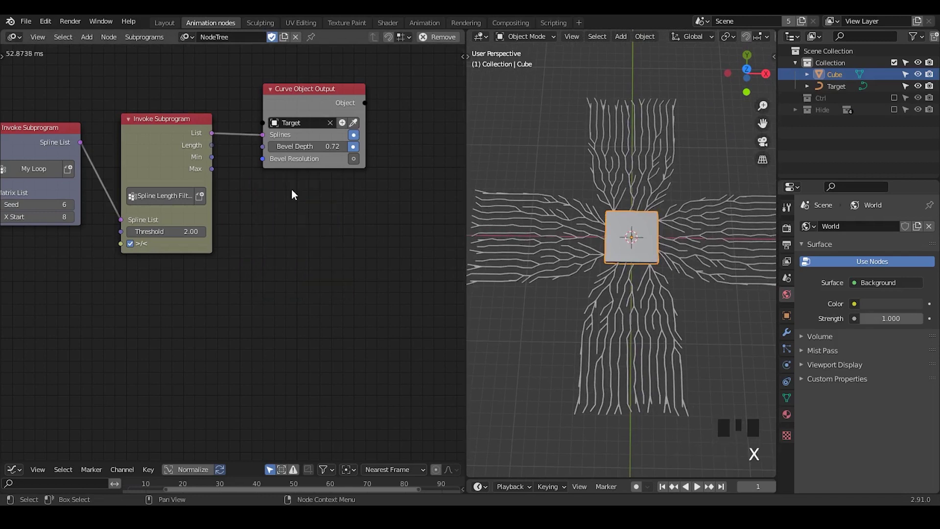
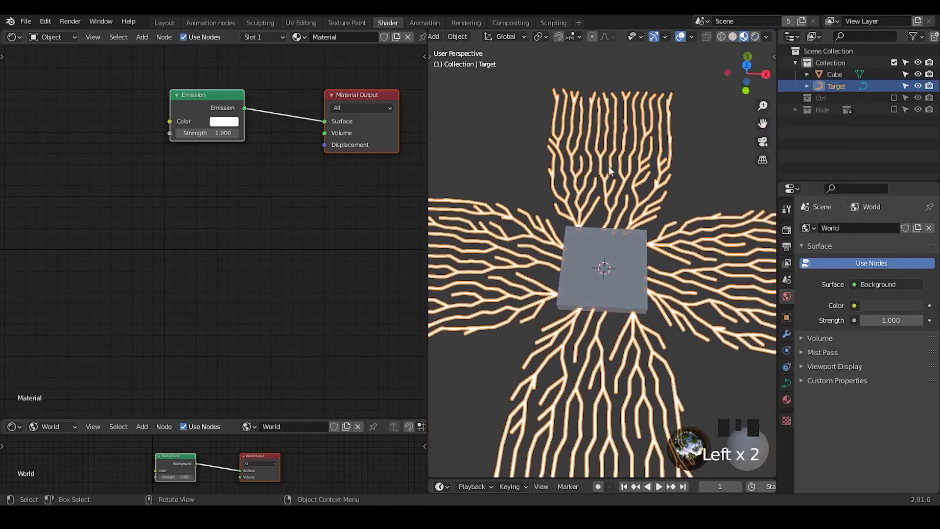
Step: Add a Wave Texture and feed its colour into the material's Emission Color
{"action": "left_click", "coordinate": [501, 158]}
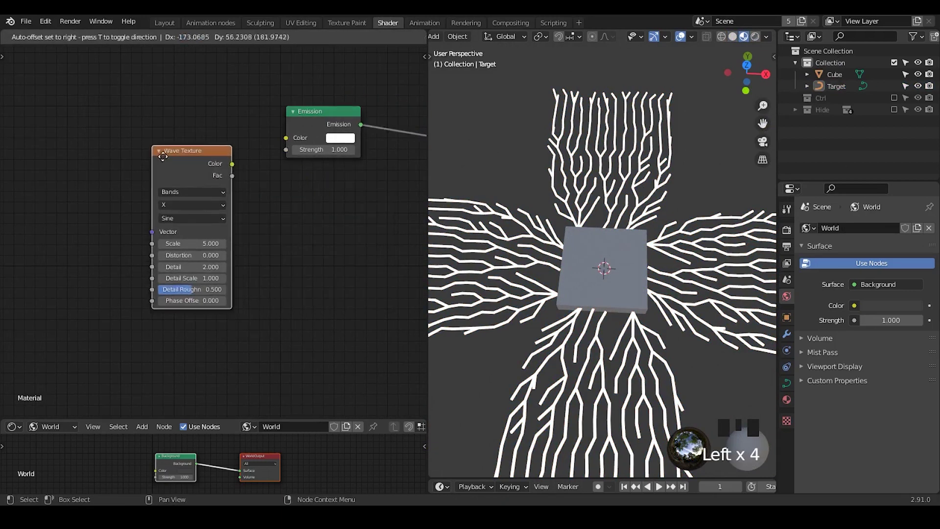
{"action": "left_click", "coordinate": [171, 144]}
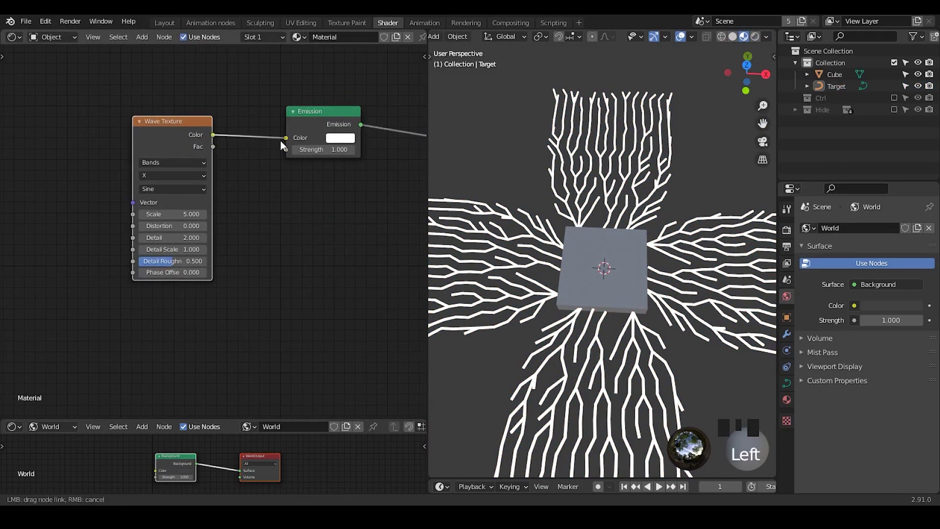
{"action": "left_click_drag", "start_coordinate": [149, 137], "coordinate": [212, 132]}
Step: Add Mapping and Texture Coordinate nodes (Ctrl+T) and drive the wave from UV coordinates
{"action": "key", "text": "ctrl+t"}
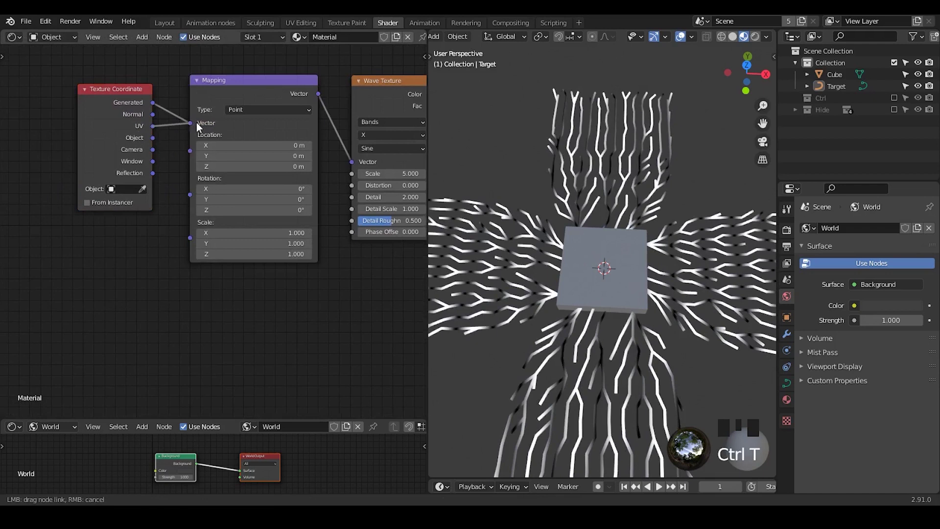
{"action": "left_click", "coordinate": [281, 119]}
{"action": "left_click", "coordinate": [632, 189]}
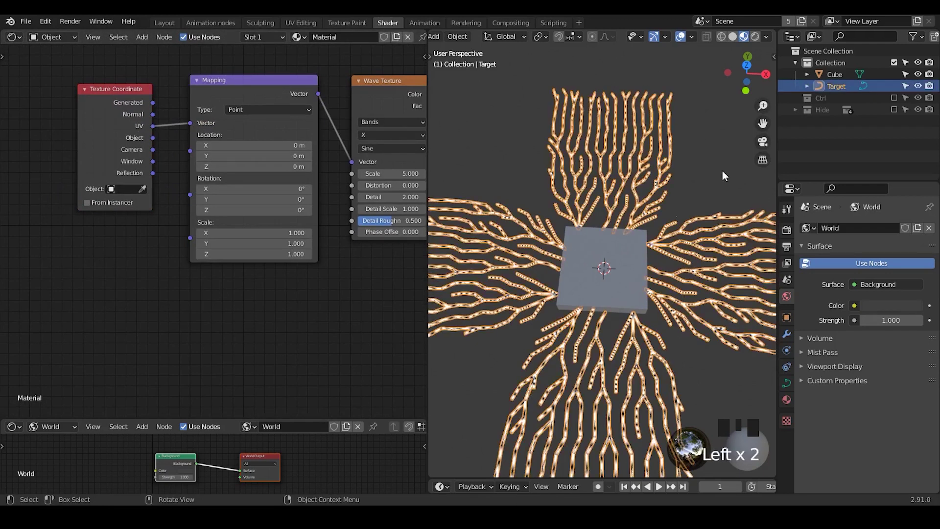
{"action": "left_click", "coordinate": [720, 187]}
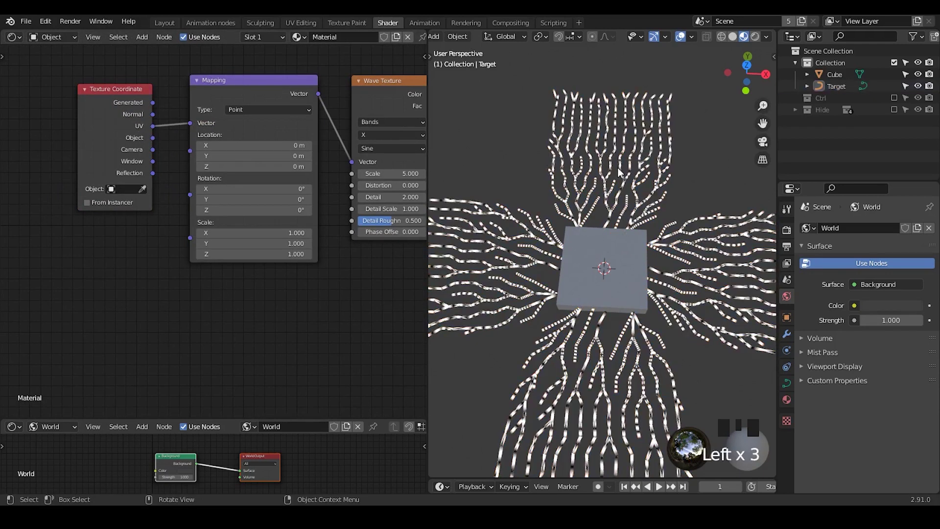